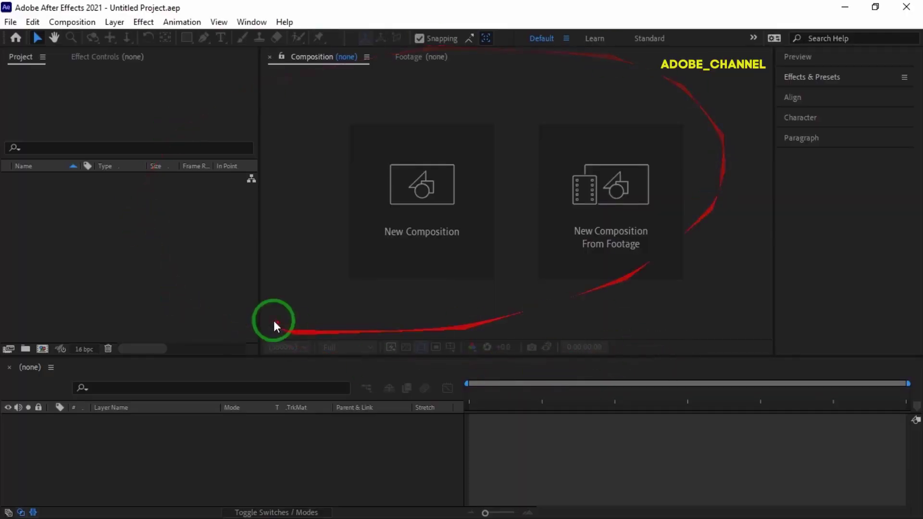
- Create Comp 1 with the HDTV 1080 25 preset and a 30-second duration
{"action": "left_click_drag", "start_coordinate": [430, 262], "coordinate": [171, 341]}
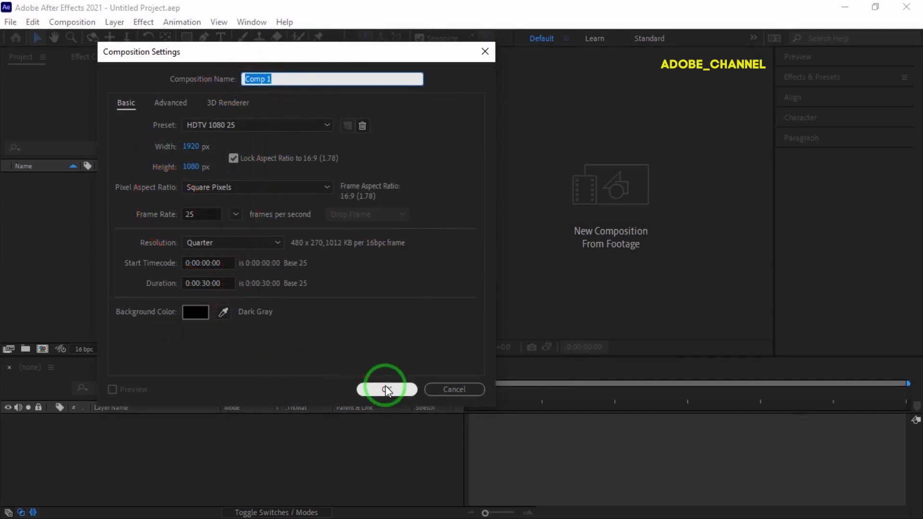
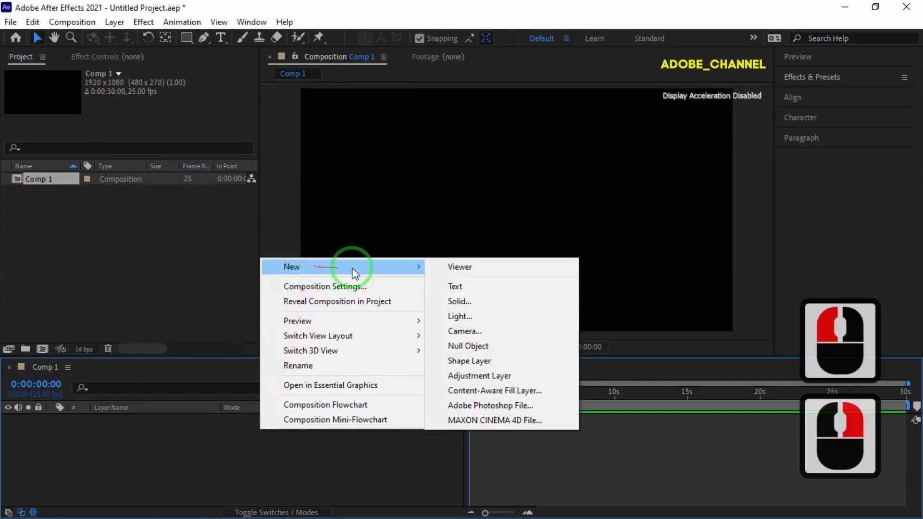
- Add a full-size black solid named 'fractal' to Comp 1
{"action": "left_click", "coordinate": [467, 308]}
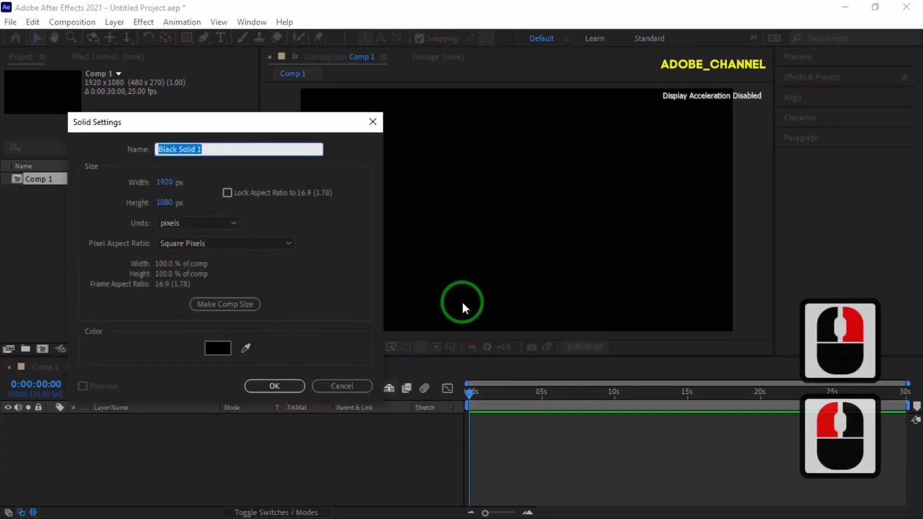
{"action": "type", "text": "fractal"}
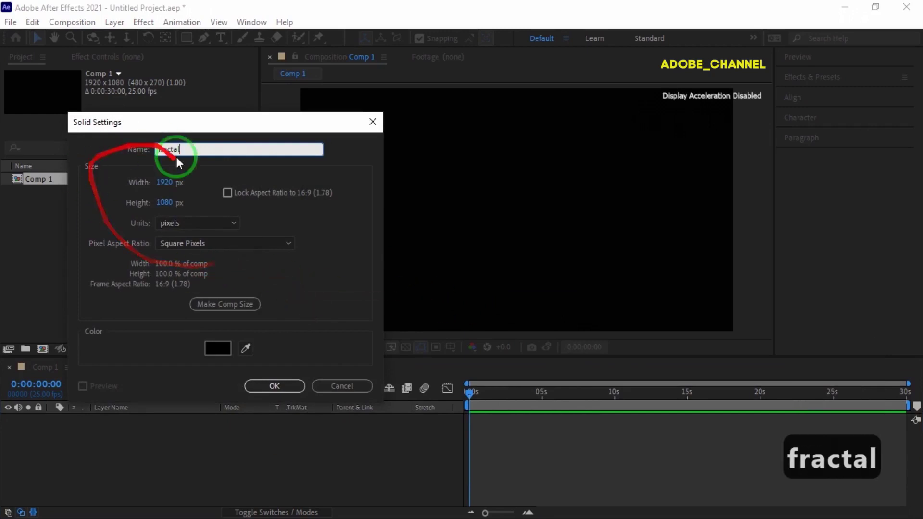
{"action": "left_click", "coordinate": [279, 390]}
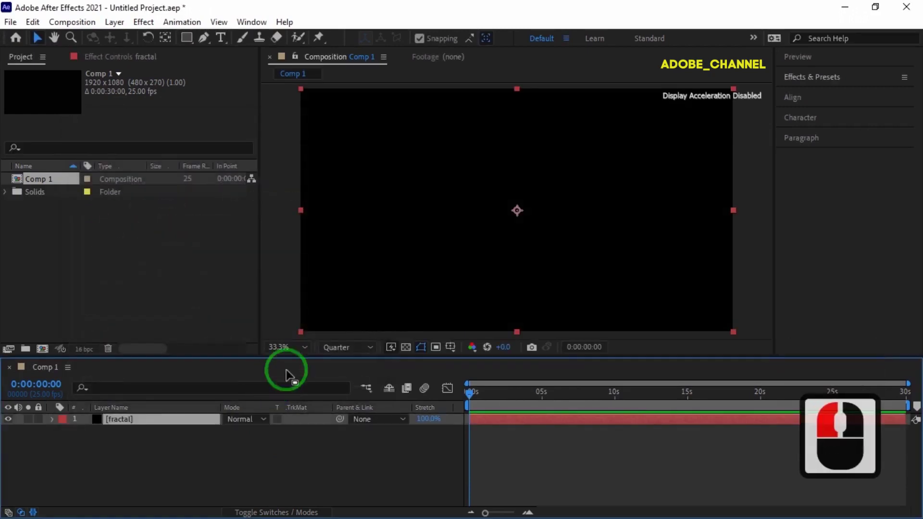
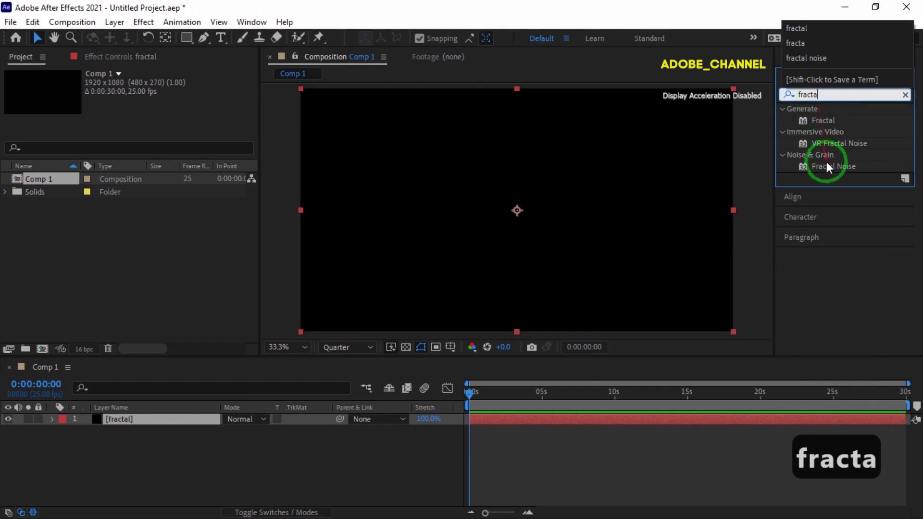
- Apply Fractal Noise to the fractal layer and switch its Noise Type to Block
{"action": "left_click", "coordinate": [833, 172]}
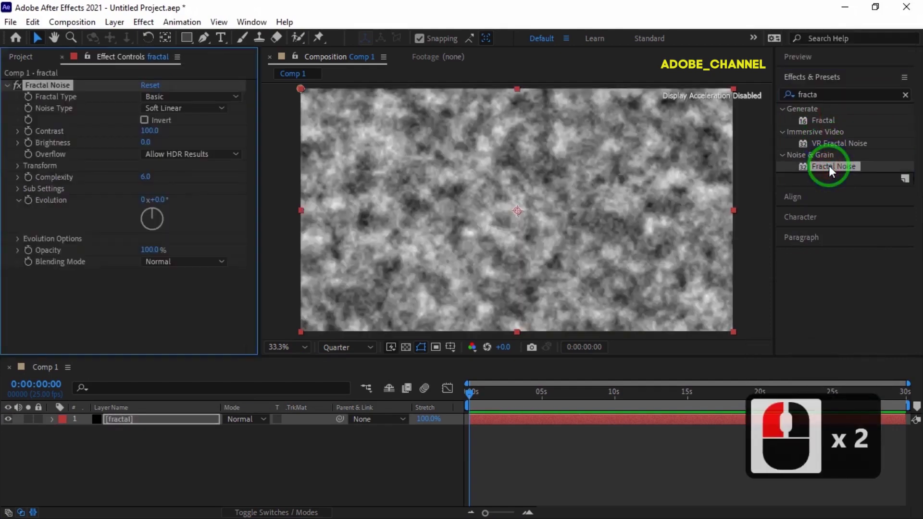
{"action": "left_click", "coordinate": [230, 109]}
{"action": "left_click", "coordinate": [217, 128]}
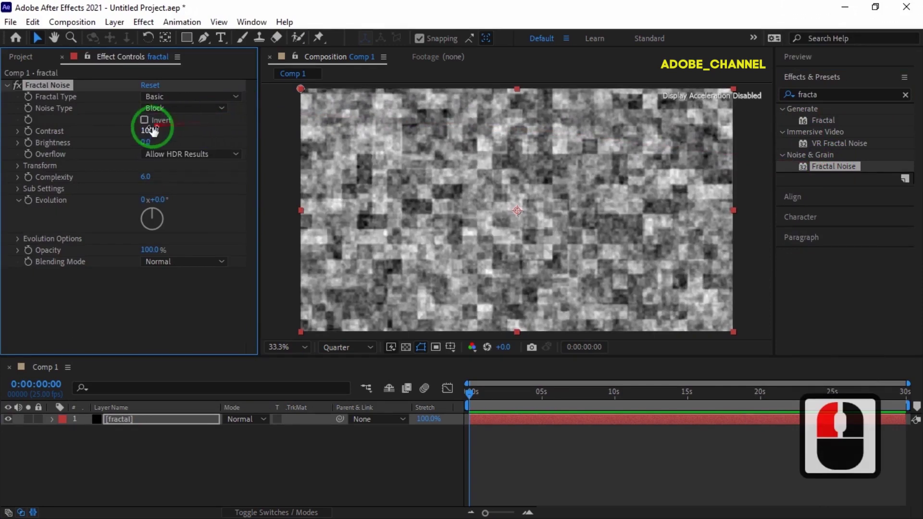
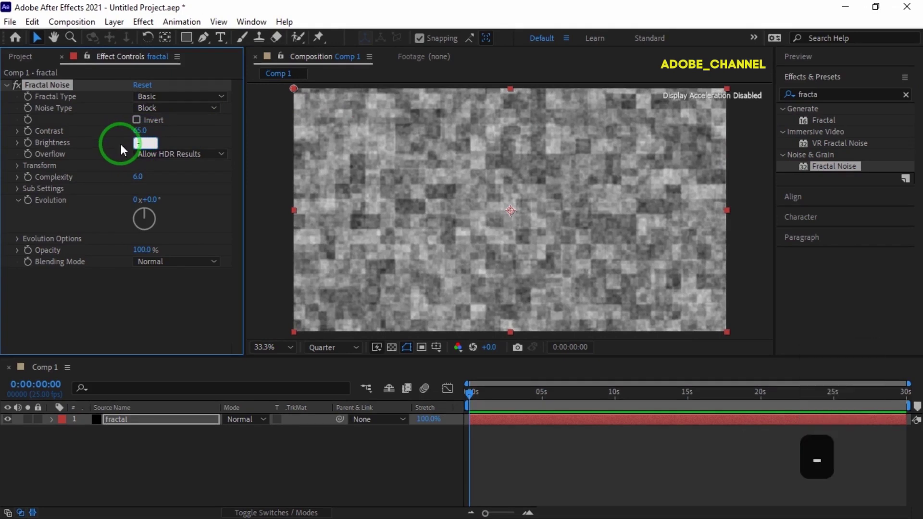
- Set brightness -8, non-uniform scale width 120 and height 500, and keyframe Offset Turbulence
{"action": "key", "text": "8"}
{"action": "key", "text": "Return"}
{"action": "left_click", "coordinate": [23, 172]}
{"action": "left_click", "coordinate": [143, 193]}
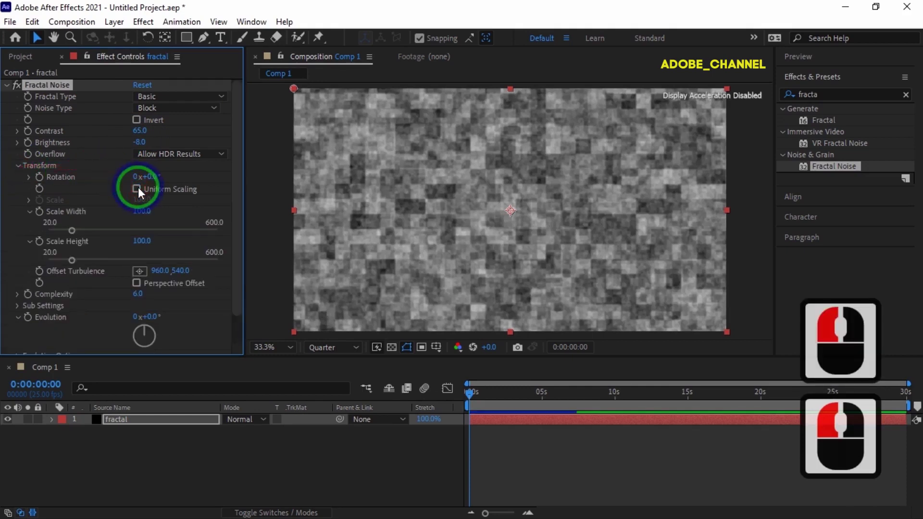
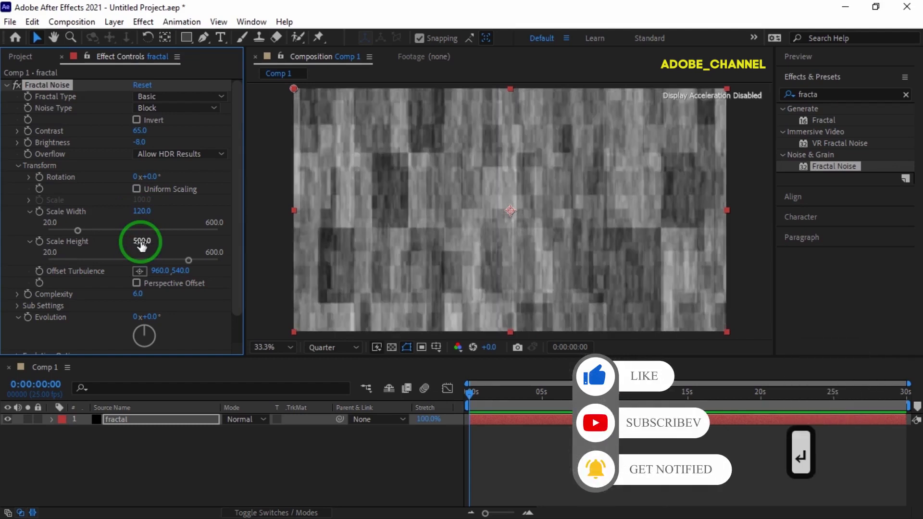
{"action": "key", "text": "Return"}
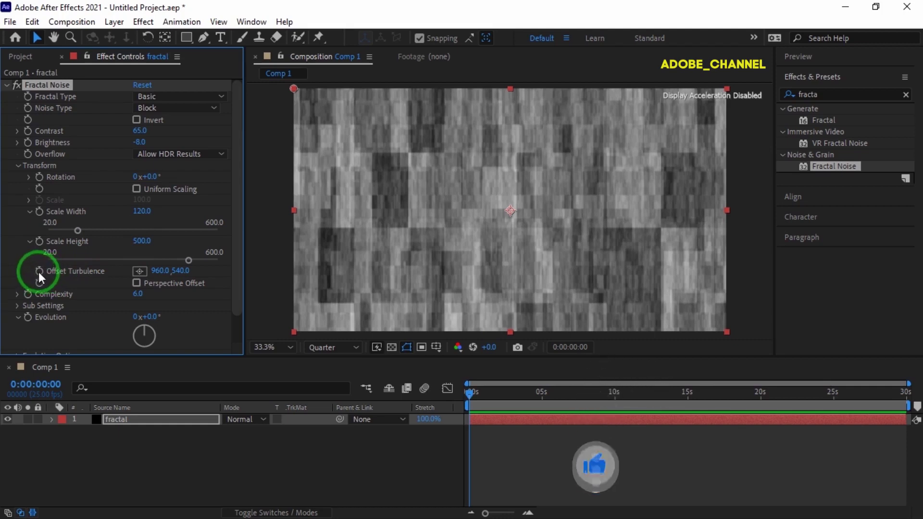
{"action": "left_click", "coordinate": [43, 278]}
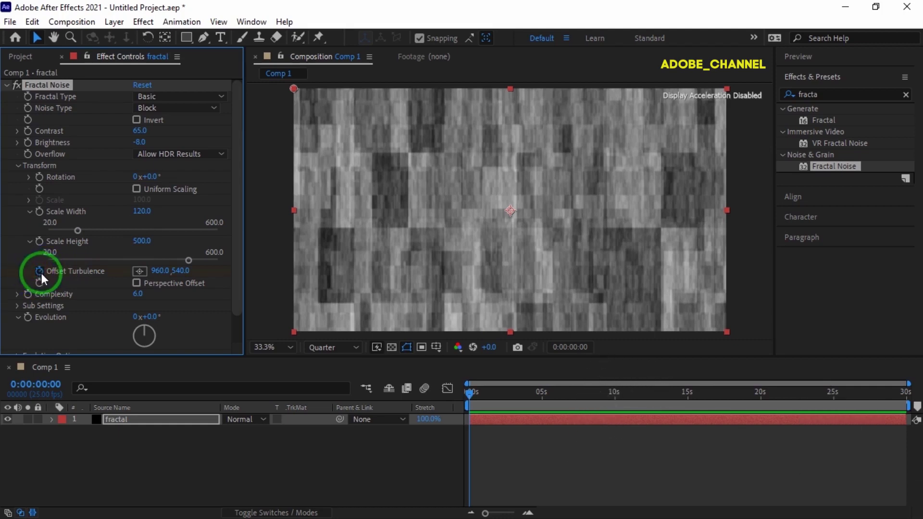
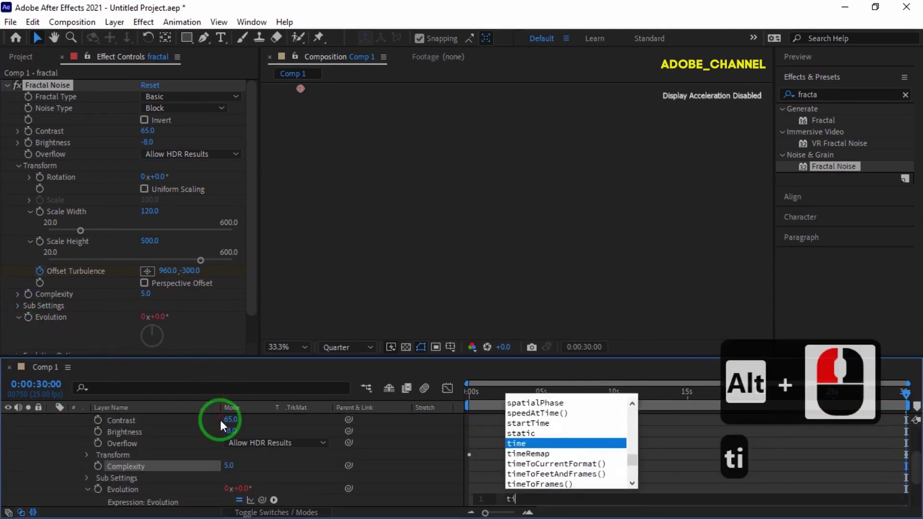
- Drive Evolution with the expression time*150 and collapse the fractal layer
{"action": "type", "text": "e"}
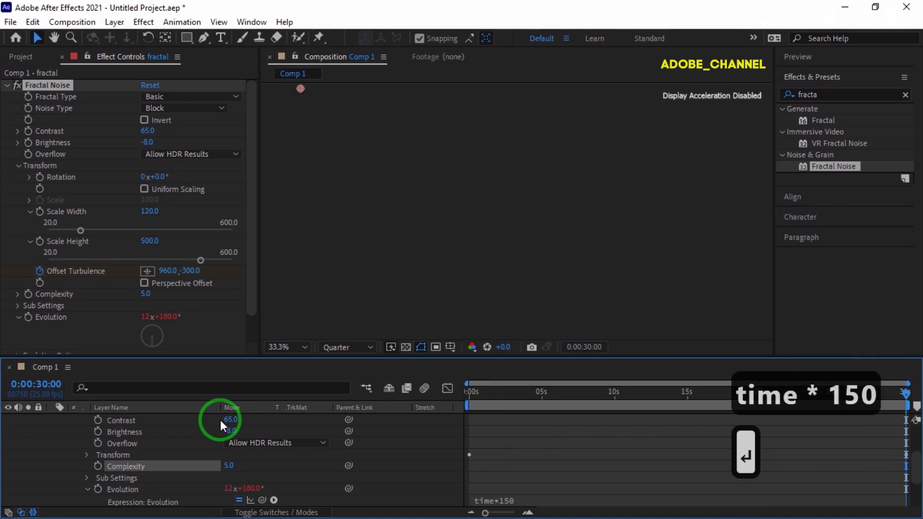
{"action": "key", "text": "Return"}
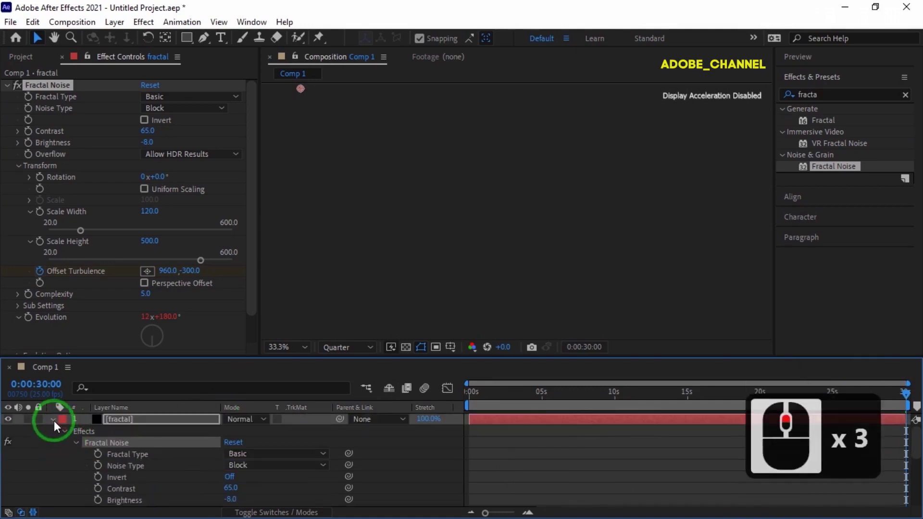
{"action": "left_click", "coordinate": [59, 426]}
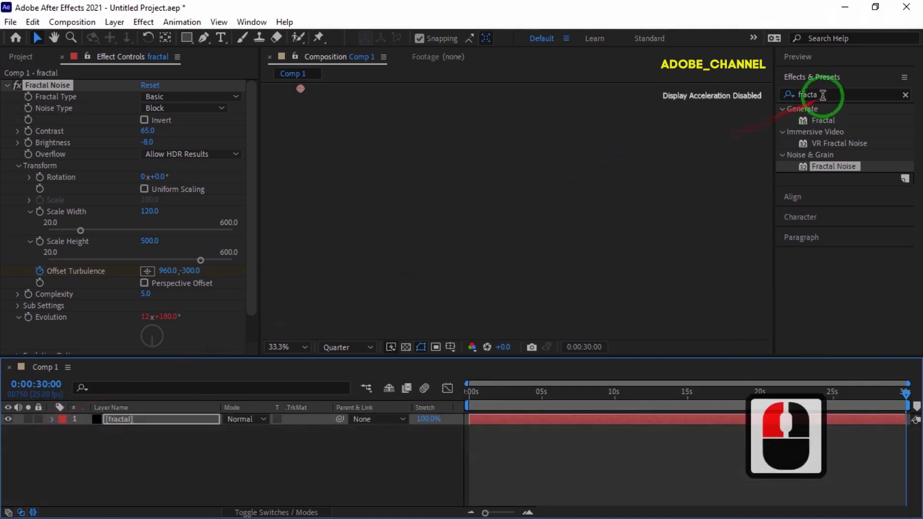
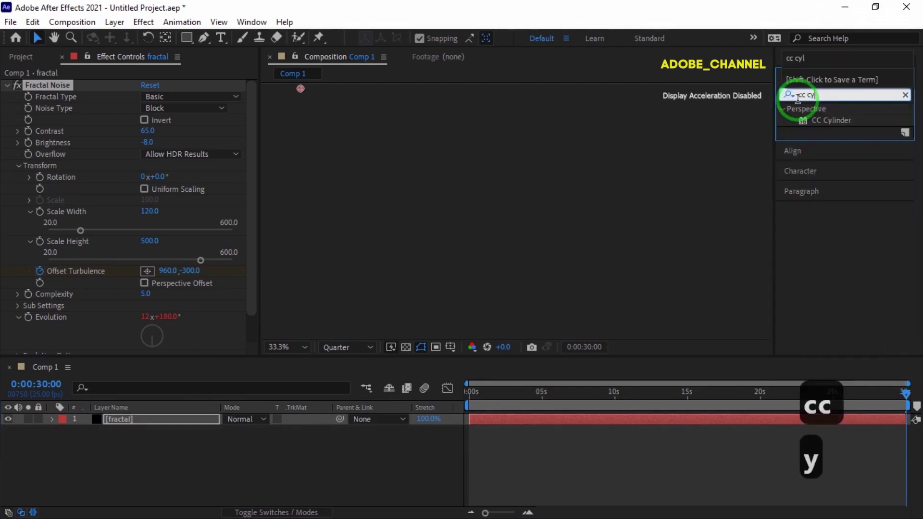
- Apply CC Cylinder to the fractal layer and reveal its rotation settings
{"action": "double_click", "coordinate": [835, 125]}
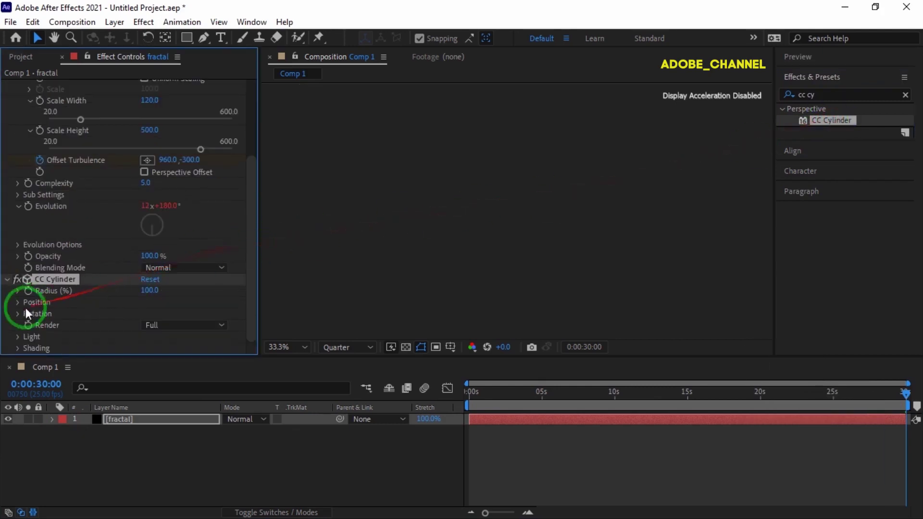
{"action": "left_click", "coordinate": [23, 320]}
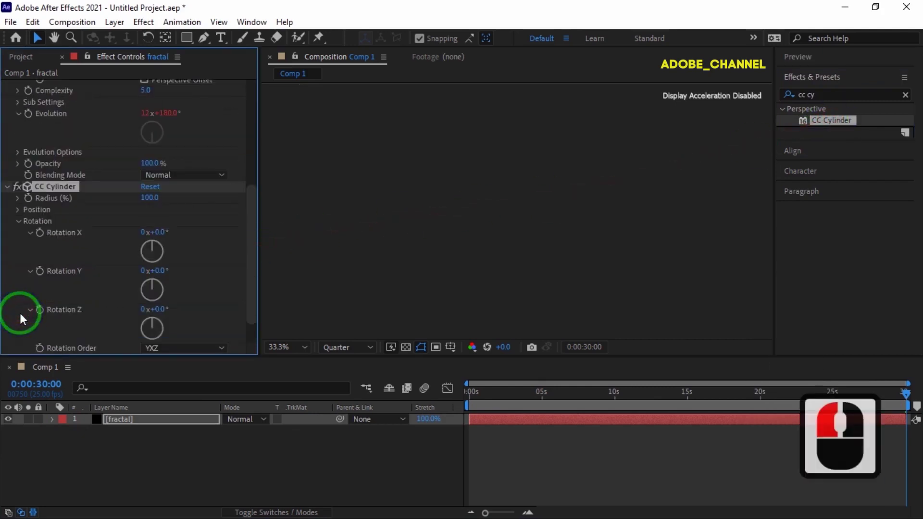
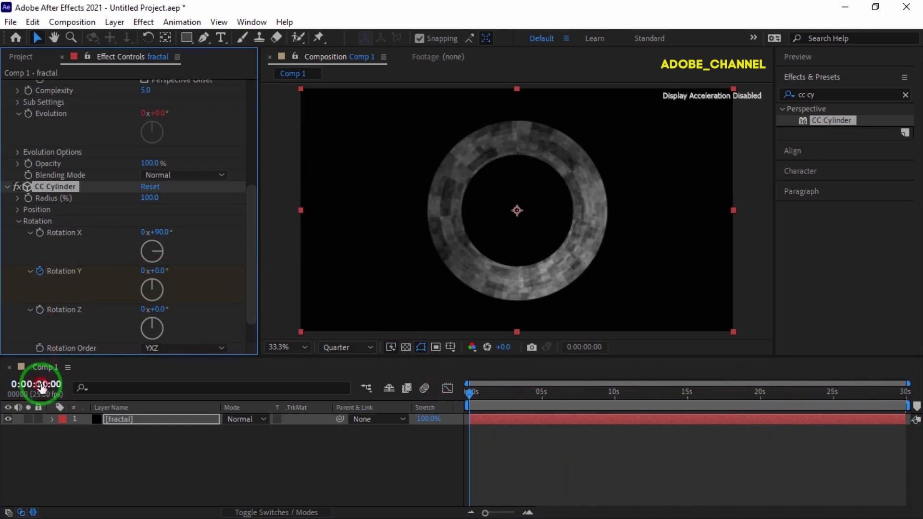
- At 30 seconds set cylinder Y rotation to 90°, raise its shading, and add a new camera
{"action": "type", "text": "30"}
{"action": "key", "text": "Return"}
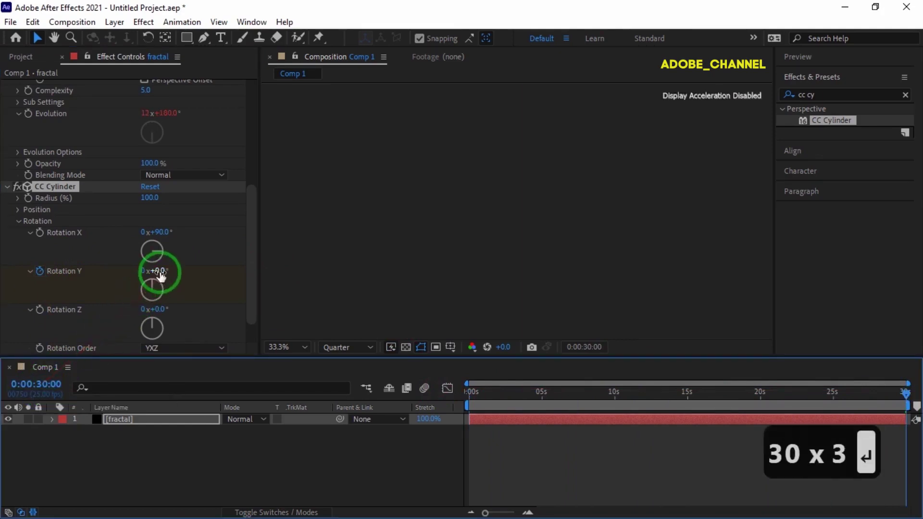
{"action": "type", "text": "90"}
{"action": "key", "text": "Return"}
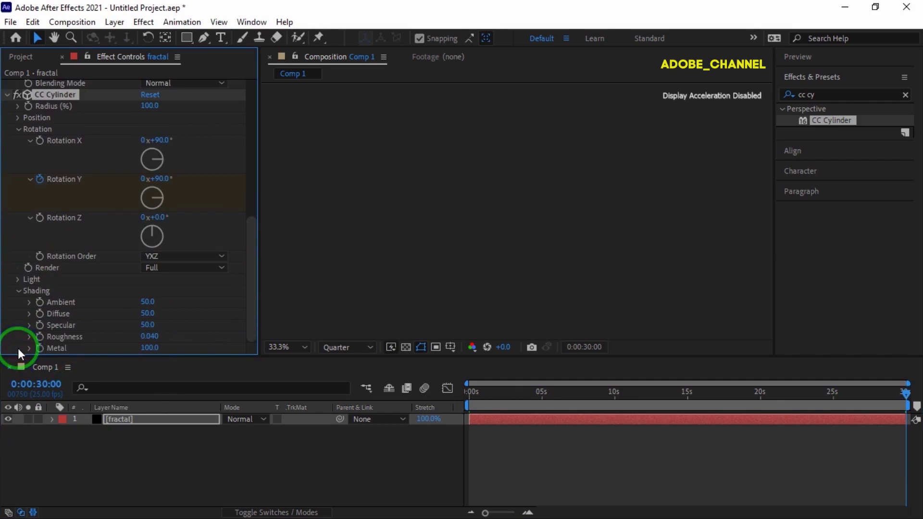
{"action": "type", "text": "10"}
{"action": "key", "text": "Return"}
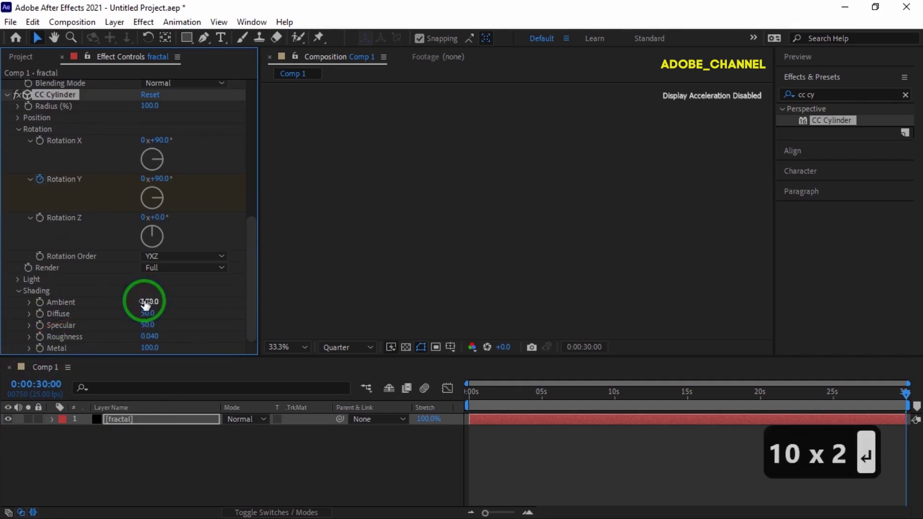
{"action": "key", "text": "Return"}
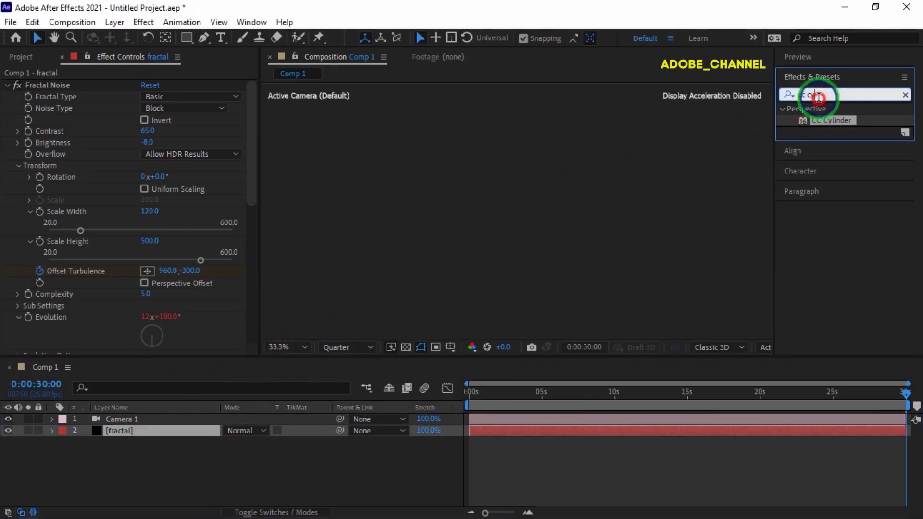
- Apply Find Edges with Blend With Original 10% to the fractal, then create Comp 2
{"action": "type", "text": "find"}
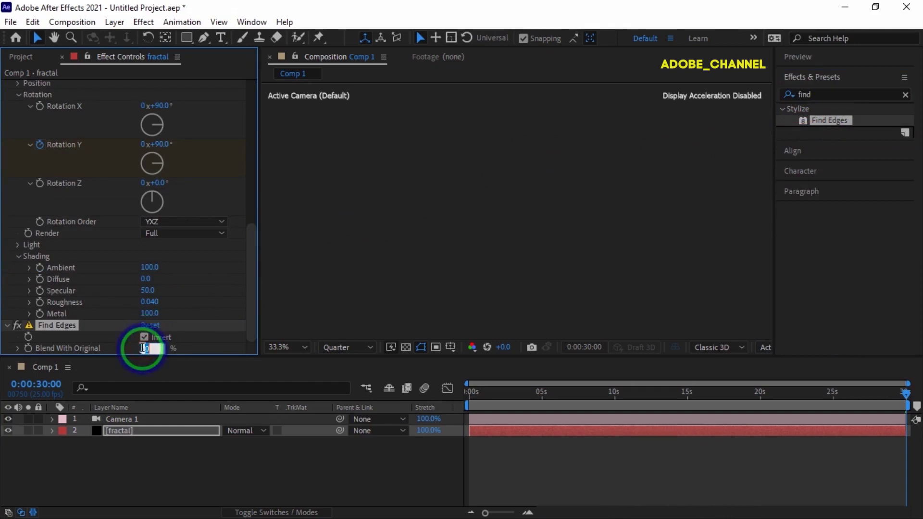
{"action": "type", "text": "10"}
{"action": "key", "text": "Return"}
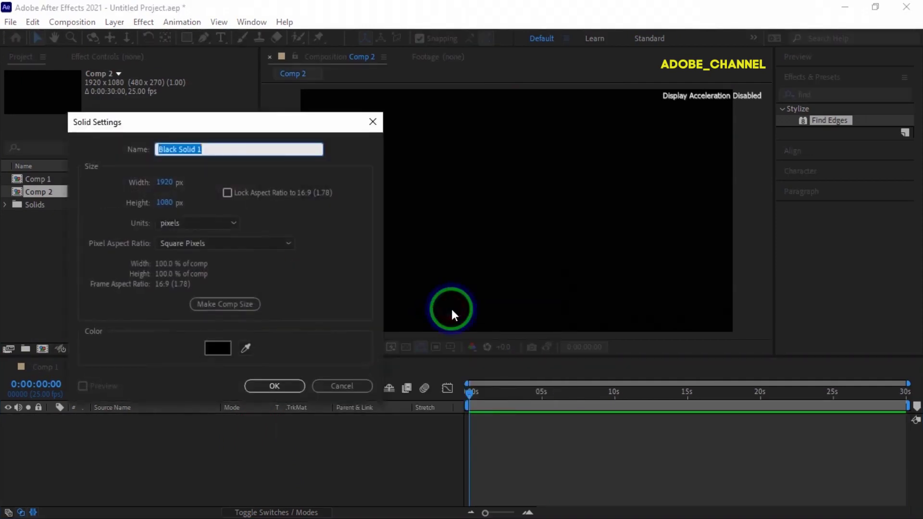
- Add a black solid named 'color' to Comp 2 and clear the effect search
{"action": "type", "text": "color"}
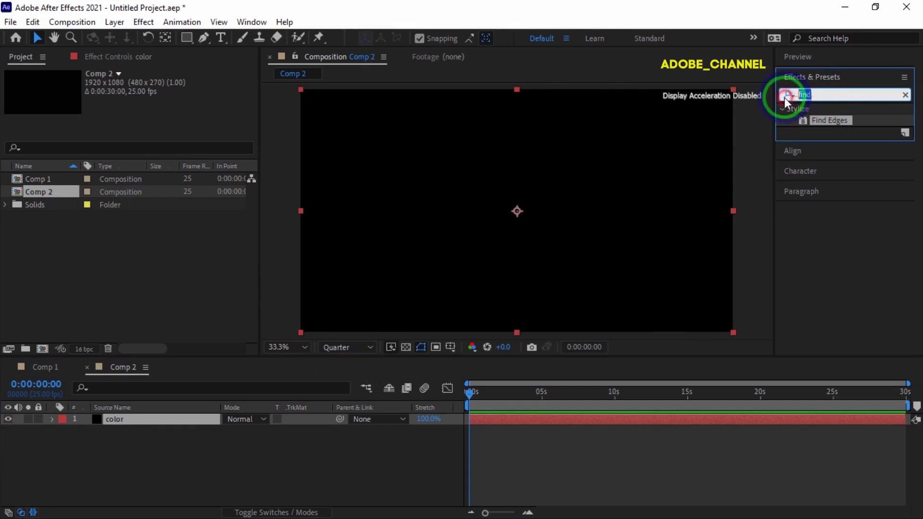
{"action": "key", "text": "4"}
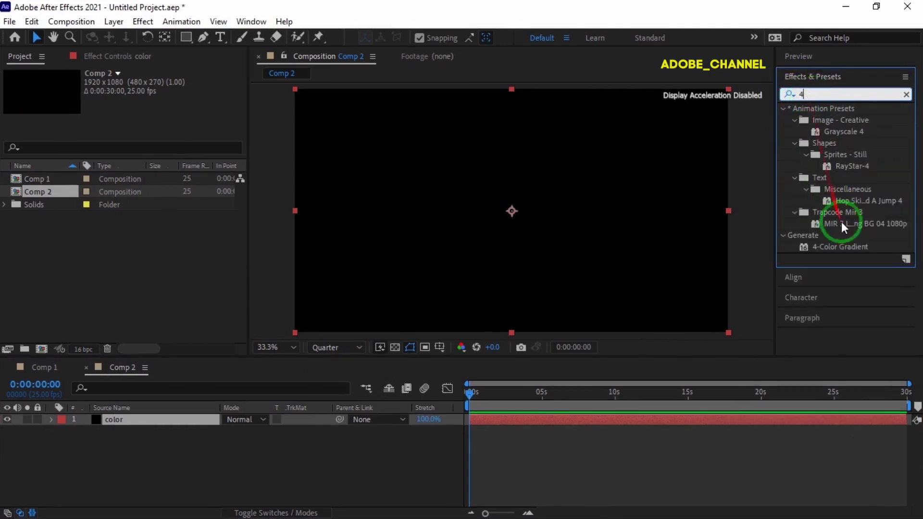
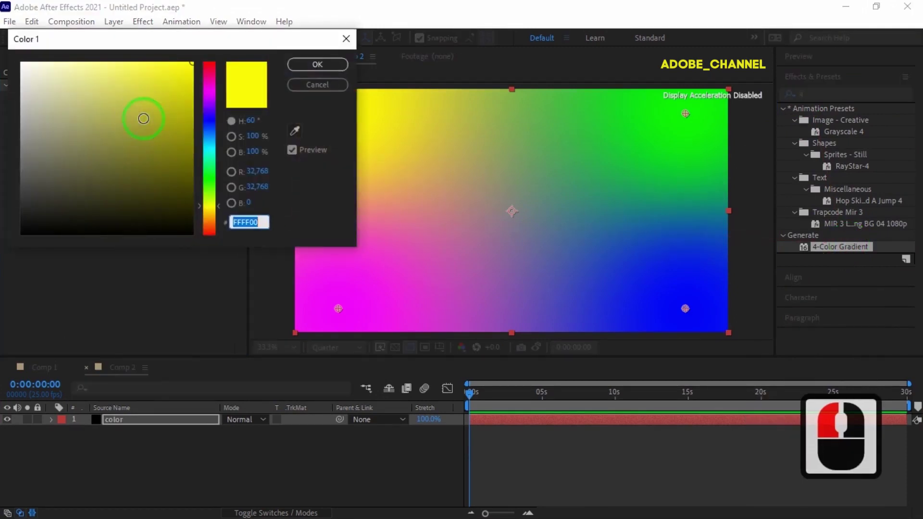
- Set the 4-Color Gradient's first corner to pink (hex d26b…) and the second to deep blue
{"action": "key", "text": "b"}
{"action": "key", "text": "d"}
{"action": "type", "text": "d2 6b"}
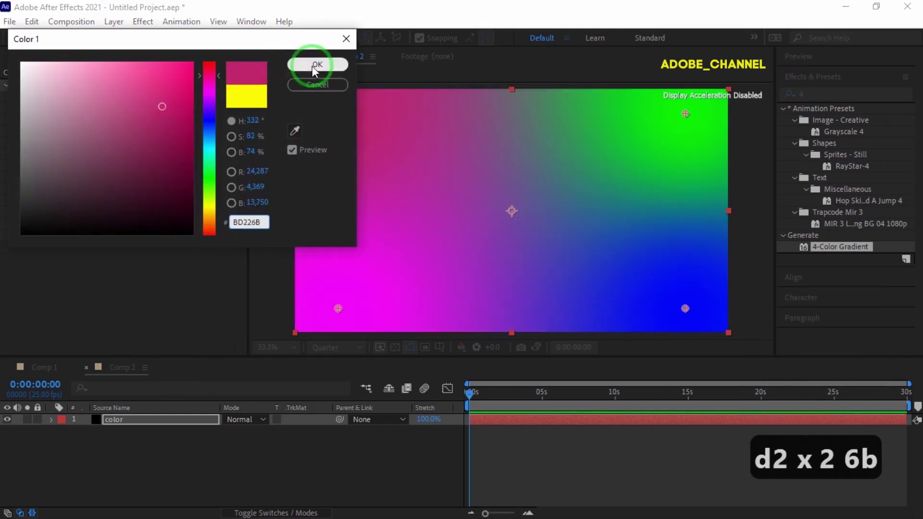
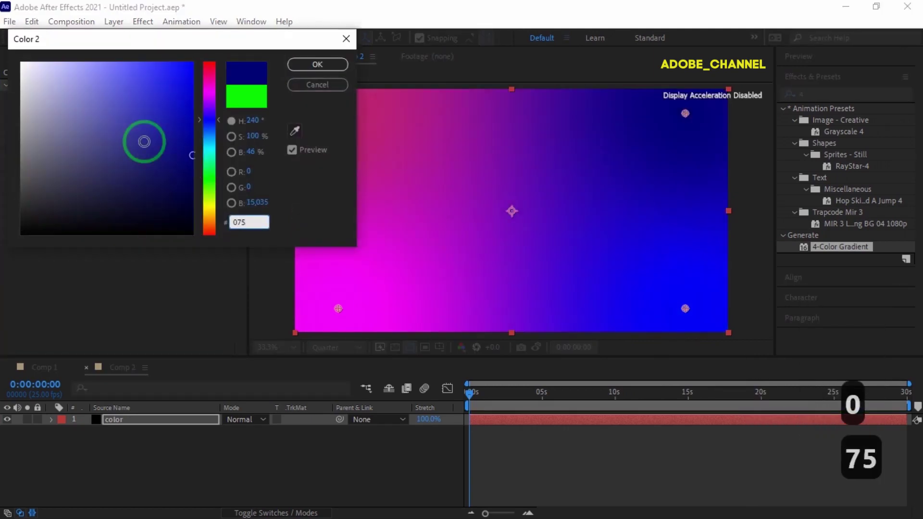
{"action": "key", "text": "b"}
{"action": "type", "text": "6"}
{"action": "left_click_drag", "start_coordinate": [324, 71], "coordinate": [153, 172]}
{"action": "left_click", "coordinate": [146, 174]}
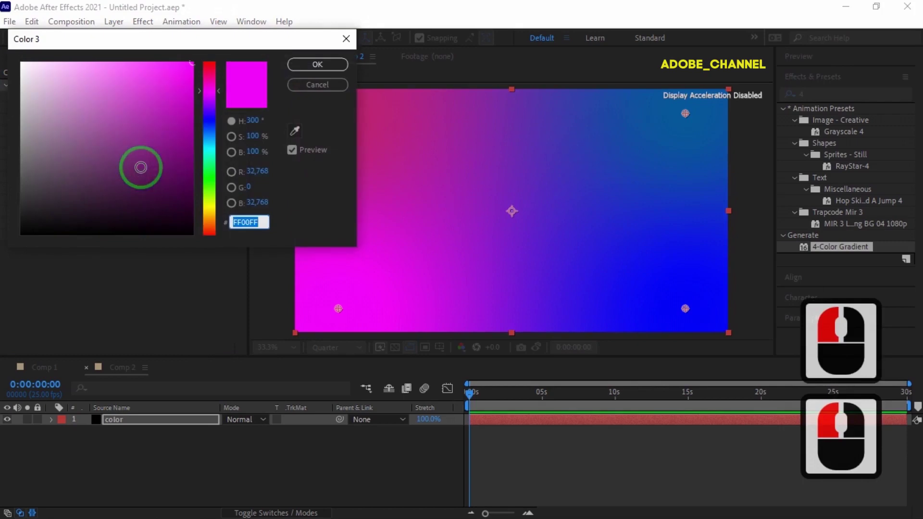
- Set the third gradient corner to green (03917…) and the fourth to purple (86071)
{"action": "type", "text": "03"}
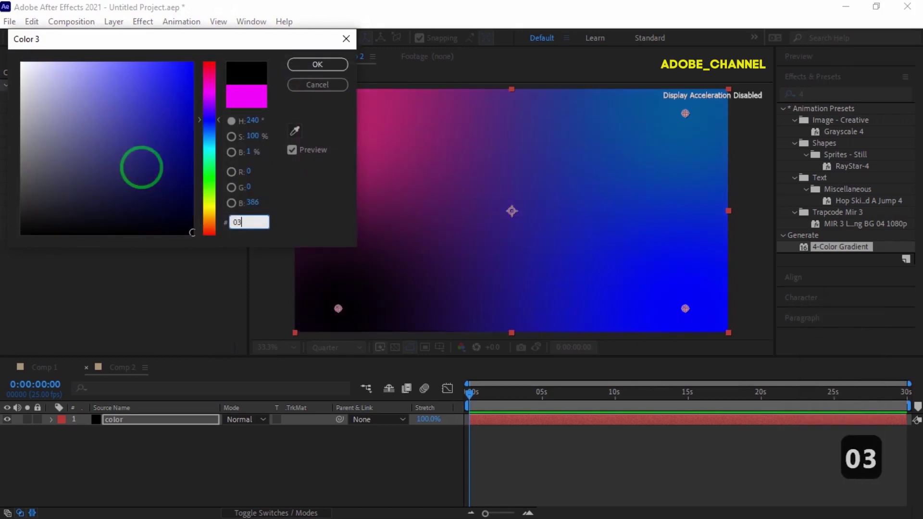
{"action": "type", "text": "917"}
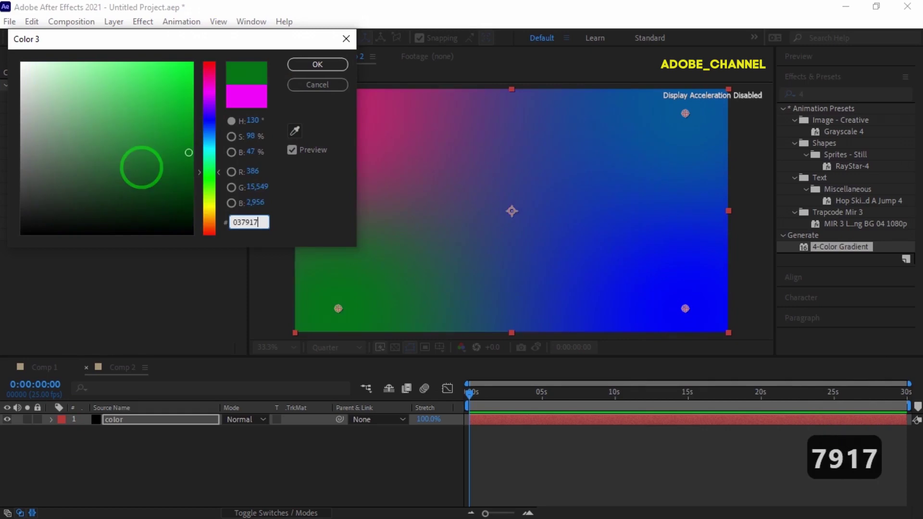
{"action": "key", "text": "Return"}
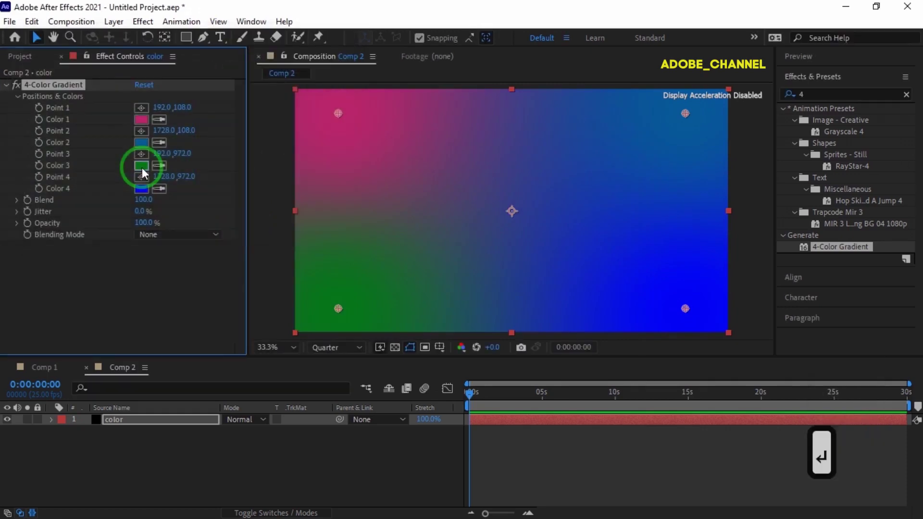
{"action": "key", "text": "Return"}
{"action": "left_click", "coordinate": [145, 195]}
{"action": "type", "text": "8607"}
{"action": "type", "text": "1"}
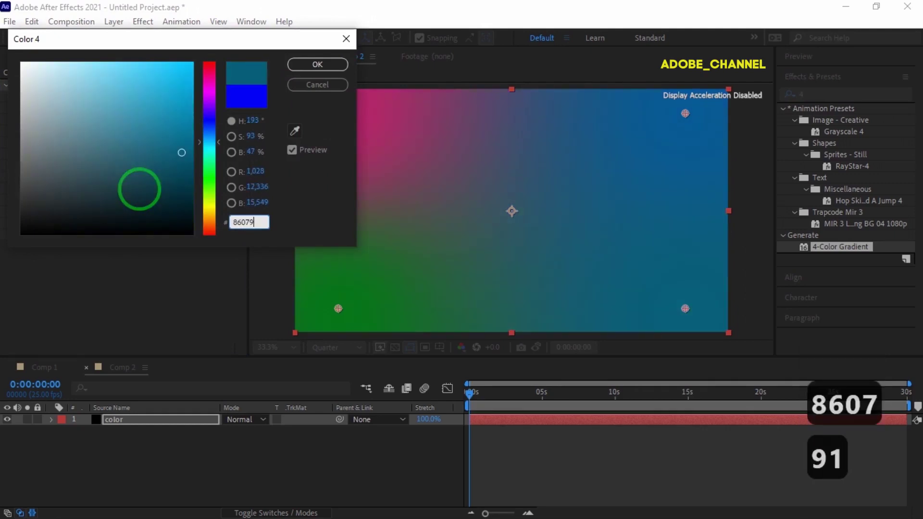
{"action": "key", "text": "Return"}
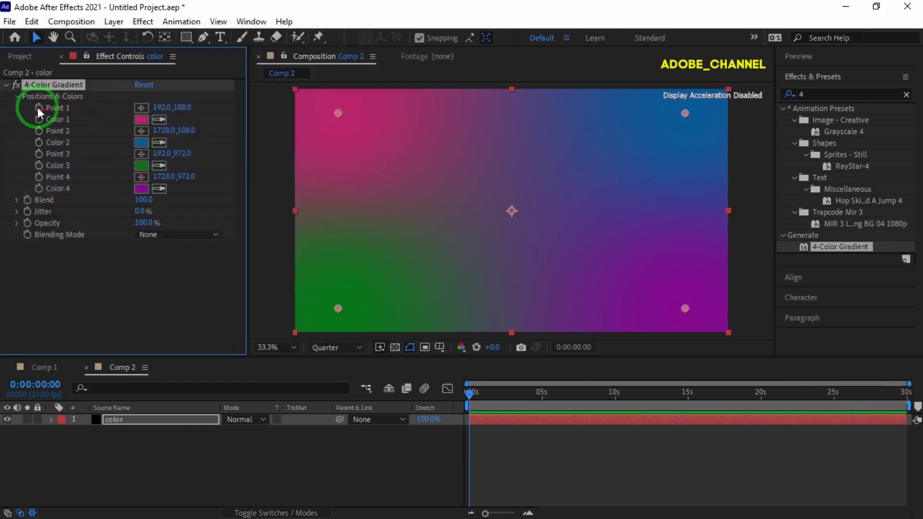
- Enable keyframing on gradient Points 1–4 at the start of the comp
{"action": "left_click", "coordinate": [44, 114]}
{"action": "left_click", "coordinate": [44, 136]}
{"action": "left_click", "coordinate": [45, 158]}
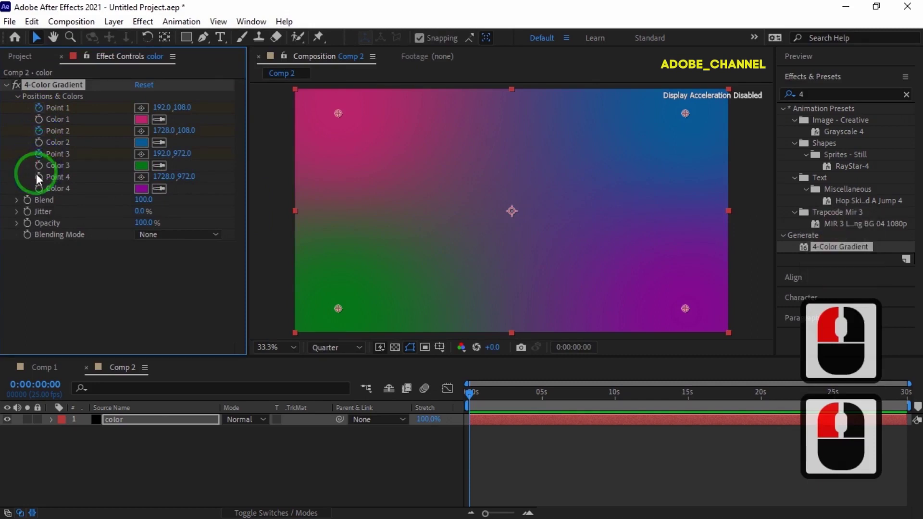
{"action": "left_click", "coordinate": [42, 182]}
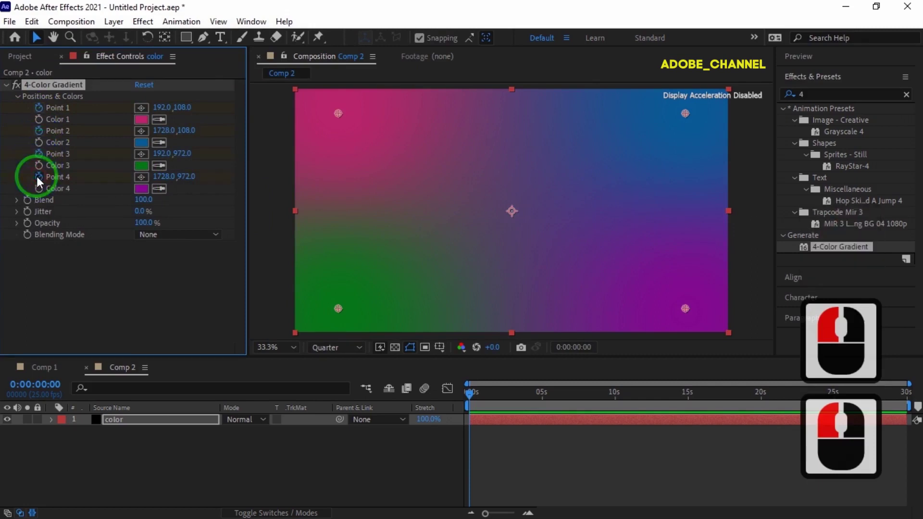
- At 0:07, shift each gradient point to the next corner around the frame
{"action": "left_click", "coordinate": [46, 363]}
{"action": "type", "text": "70"}
{"action": "key", "text": "Return"}
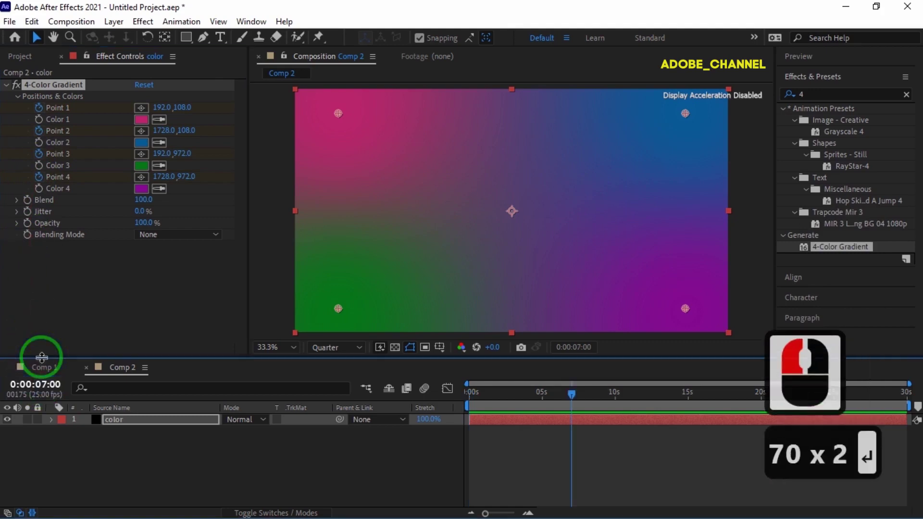
{"action": "left_click", "coordinate": [146, 113]}
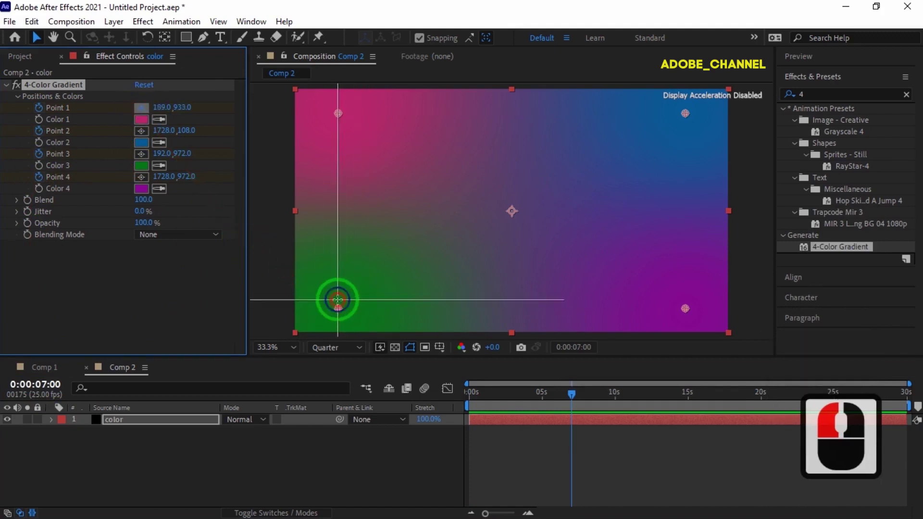
{"action": "left_click", "coordinate": [343, 305]}
{"action": "left_click", "coordinate": [146, 138]}
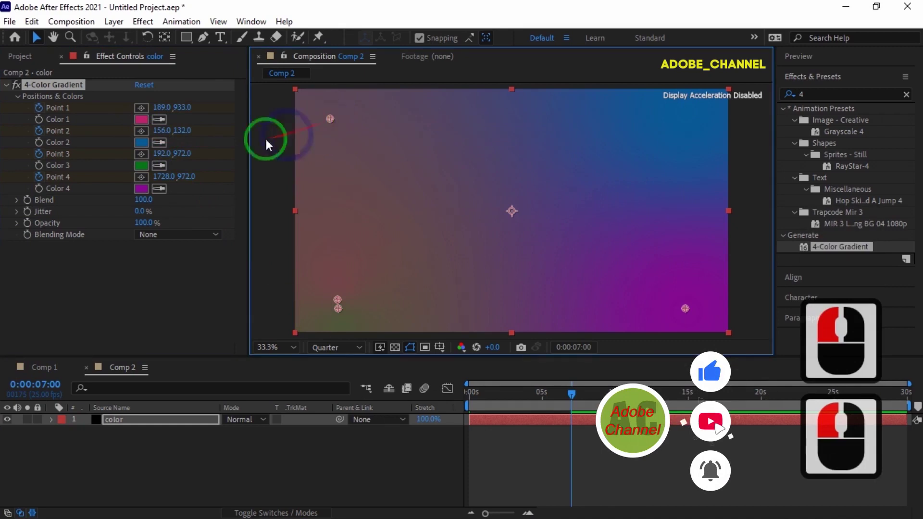
{"action": "left_click", "coordinate": [166, 179]}
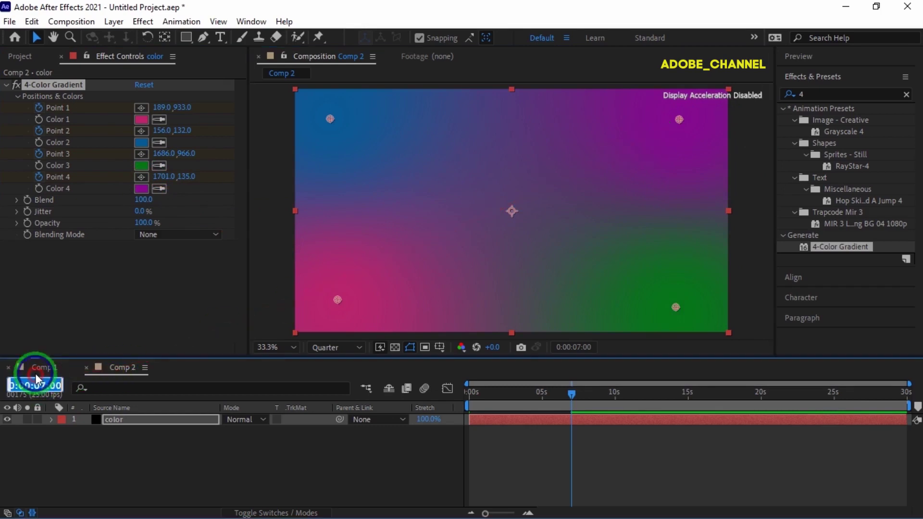
- Repeat the corner rotation at 0:14, 0:21 and 0:28 so the points keep cycling
{"action": "type", "text": "140"}
{"action": "key", "text": "Return"}
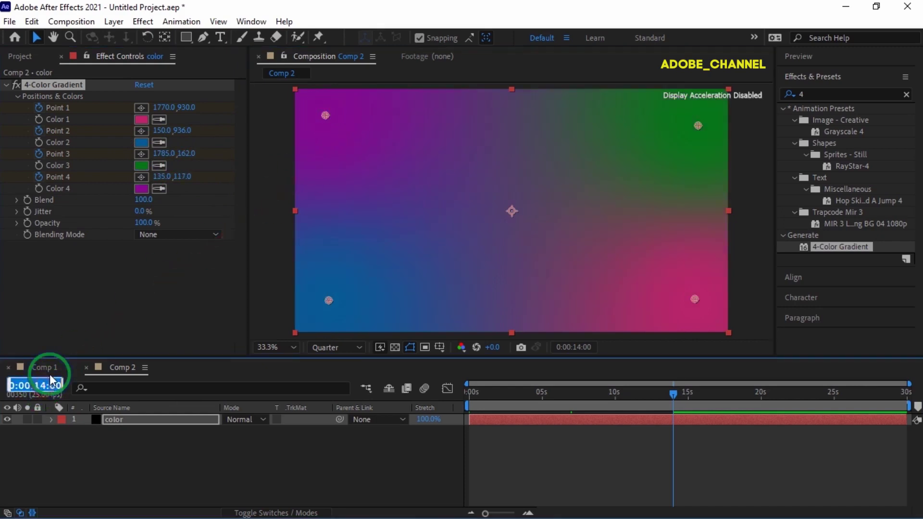
{"action": "type", "text": "210"}
{"action": "key", "text": "Return"}
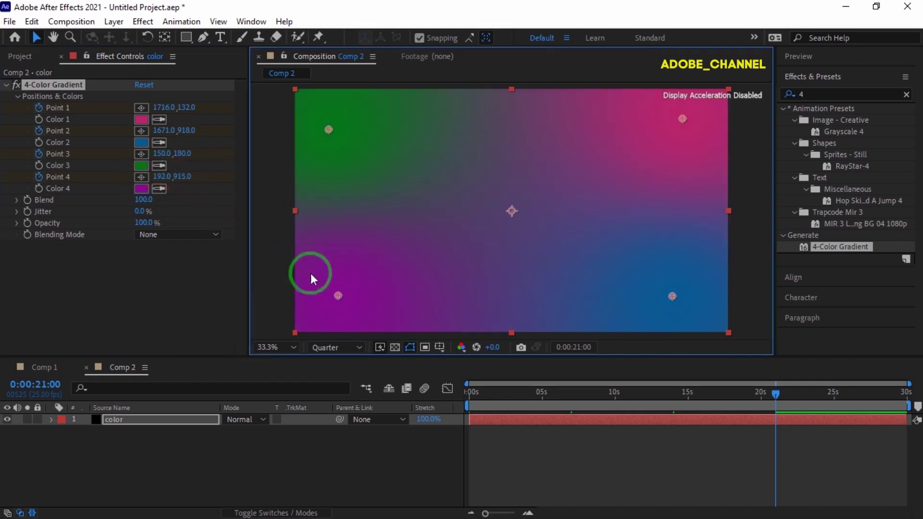
{"action": "type", "text": "280"}
{"action": "key", "text": "Return"}
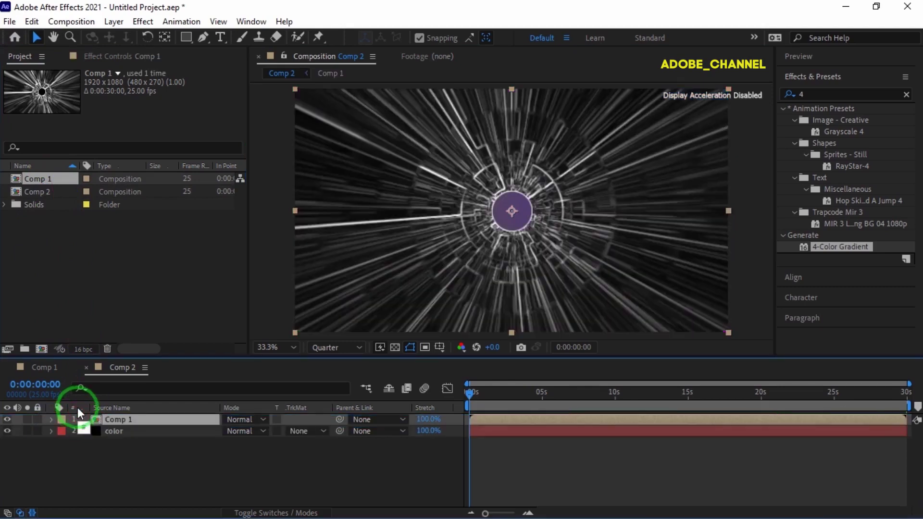
- Blend the Comp 1 tunnel layer over the gradient with Add mode
{"action": "left_click", "coordinate": [268, 425]}
{"action": "left_click", "coordinate": [268, 425]}
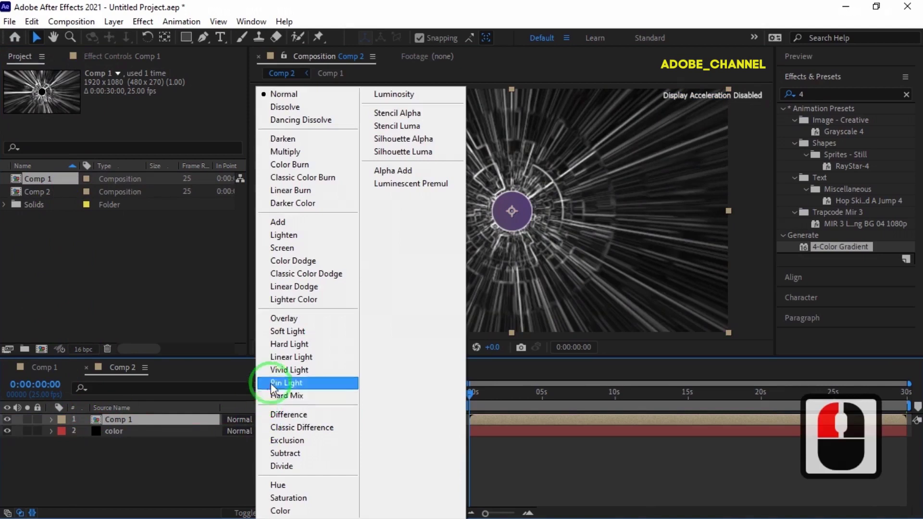
{"action": "left_click", "coordinate": [286, 229]}
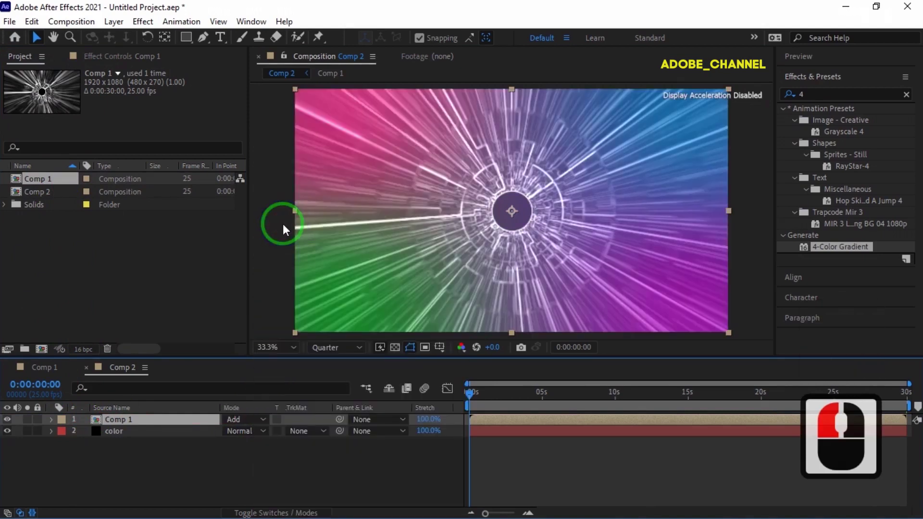
{"action": "left_click", "coordinate": [193, 465]}
{"action": "left_click_drag", "start_coordinate": [193, 463], "coordinate": [397, 410]}
- Add an adjustment layer and apply CC Radial Fast Blur to it
{"action": "double_click", "coordinate": [397, 411]}
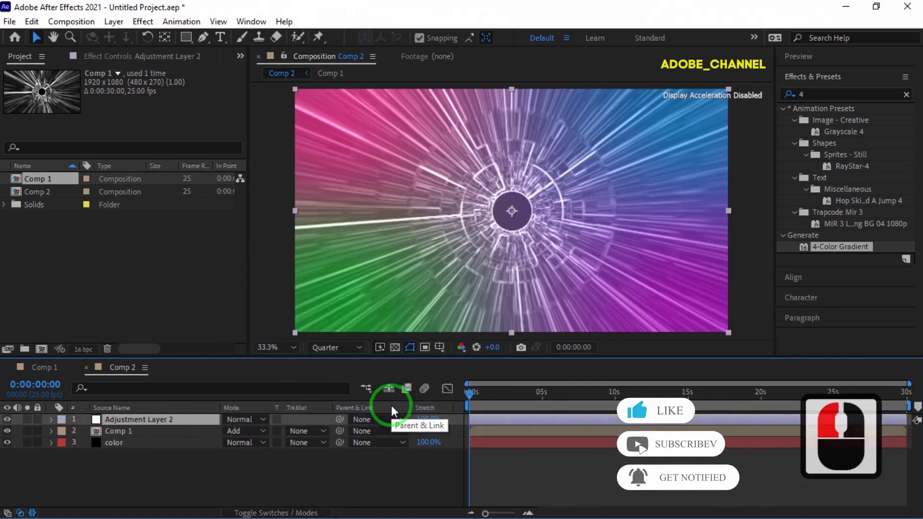
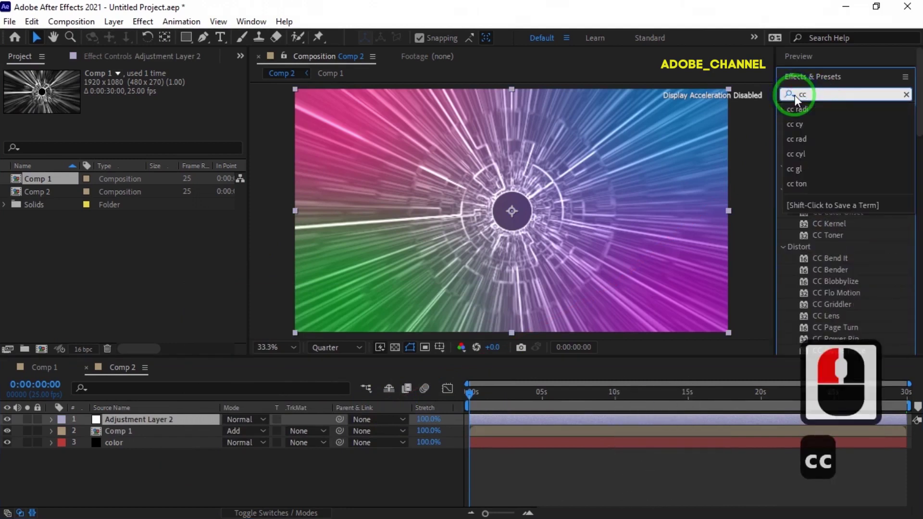
{"action": "type", "text": "ra"}
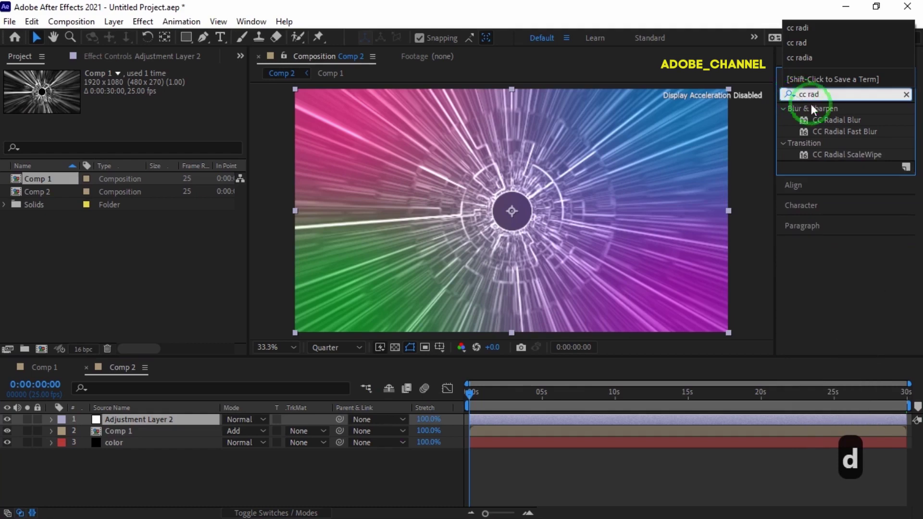
{"action": "double_click", "coordinate": [859, 136]}
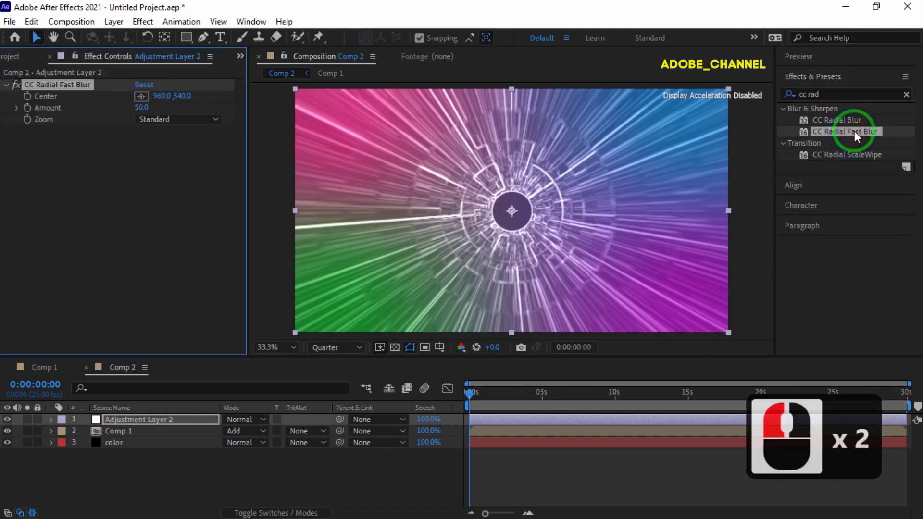
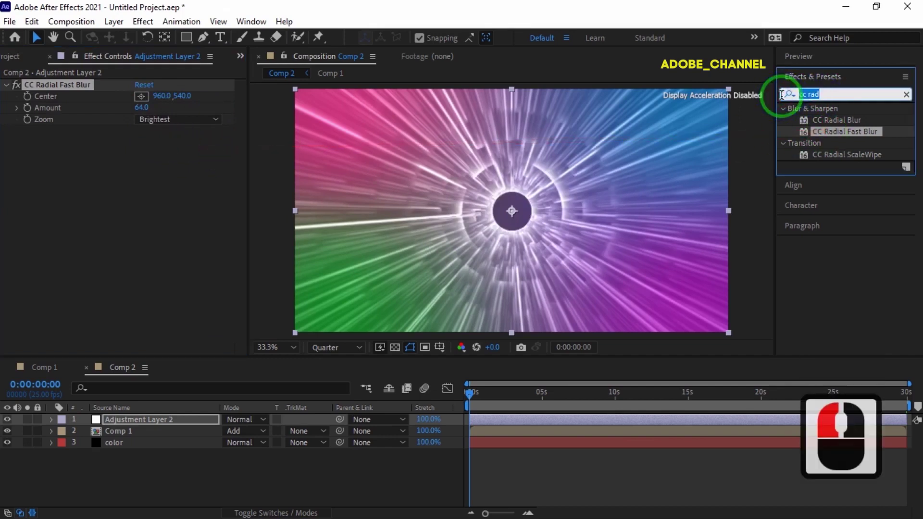
- Apply a Curves effect to the adjustment layer
{"action": "type", "text": "curv"}
{"action": "double_click", "coordinate": [845, 159]}
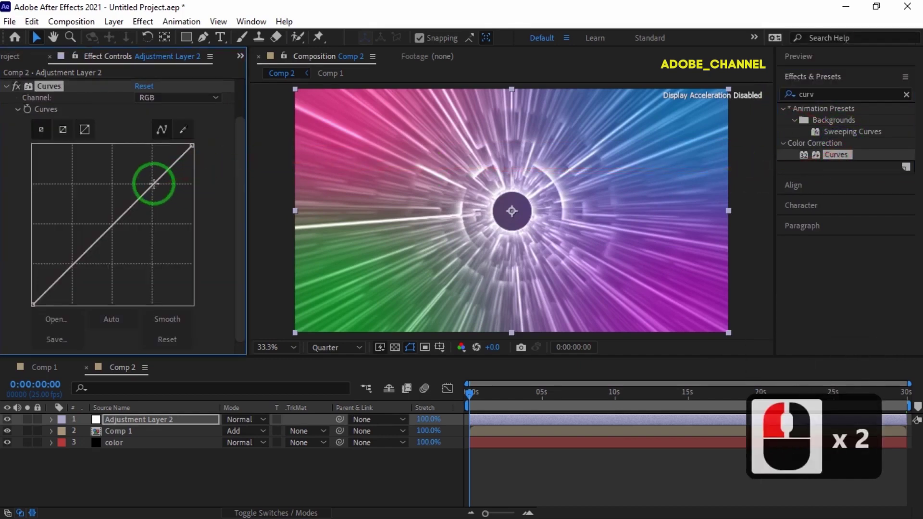
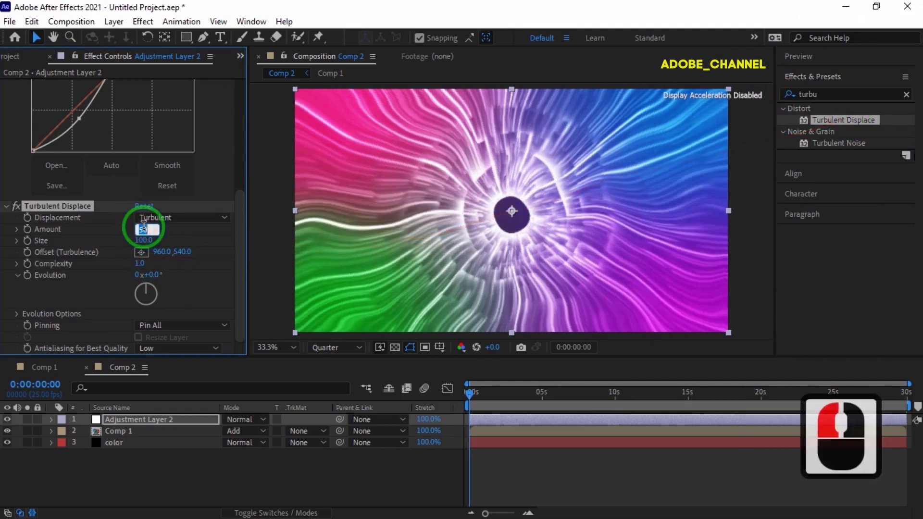
- Set Turbulent Displace amount 155, Evolution expression time*150 and High antialiasing
{"action": "type", "text": "15"}
{"action": "key", "text": "Return"}
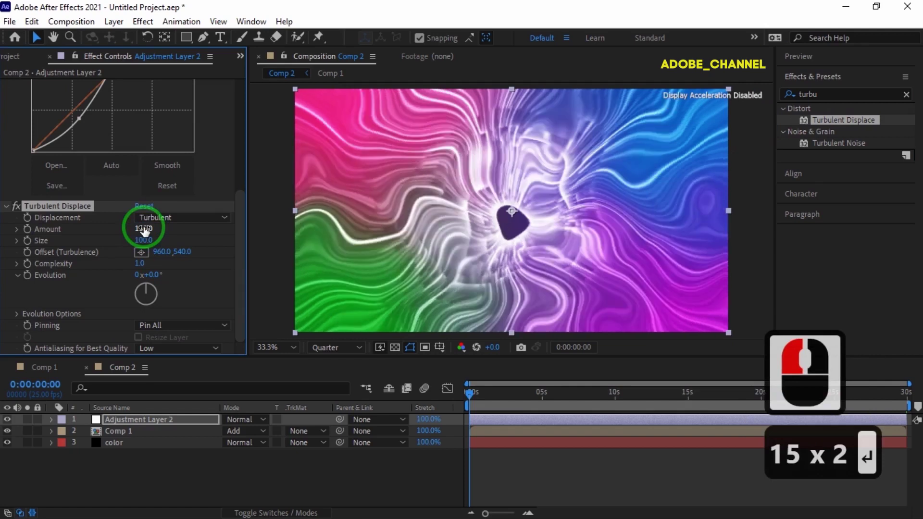
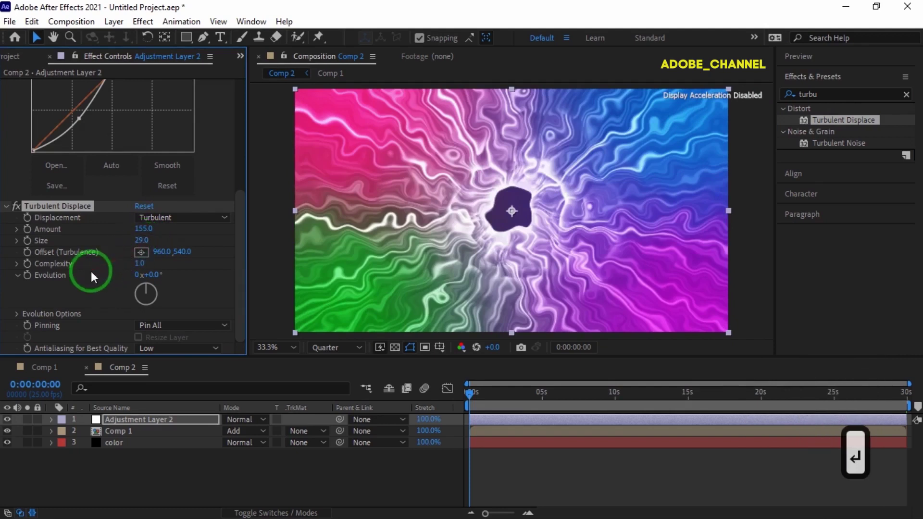
{"action": "left_click", "coordinate": [34, 281]}
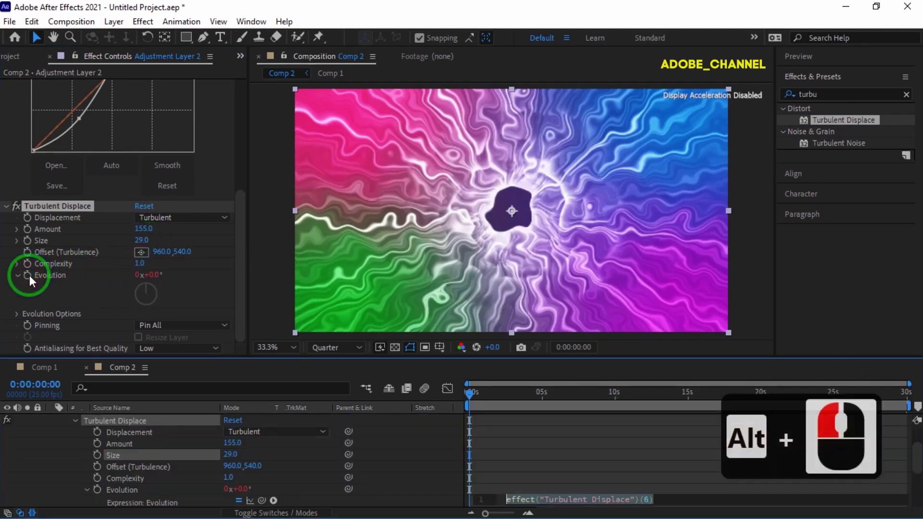
{"action": "type", "text": "time * 150"}
{"action": "key", "text": "Return"}
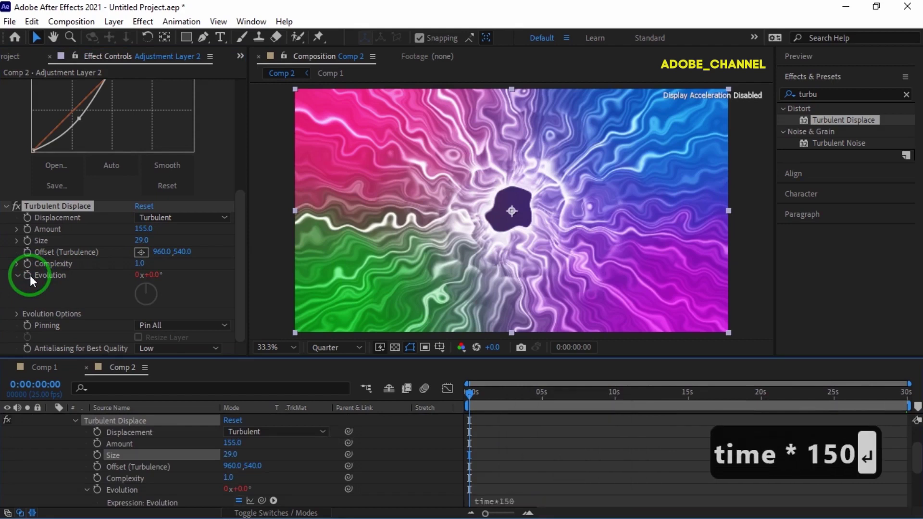
{"action": "key", "text": "Return"}
{"action": "left_click", "coordinate": [191, 379]}
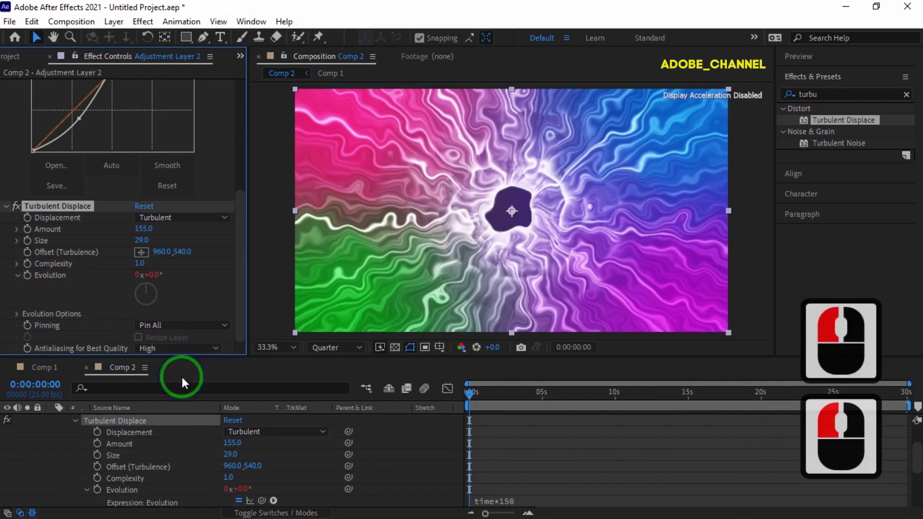
{"action": "left_click", "coordinate": [58, 427]}
- Create a black solid named flare and apply Lens Flare to it
{"action": "right_click", "coordinate": [143, 473]}
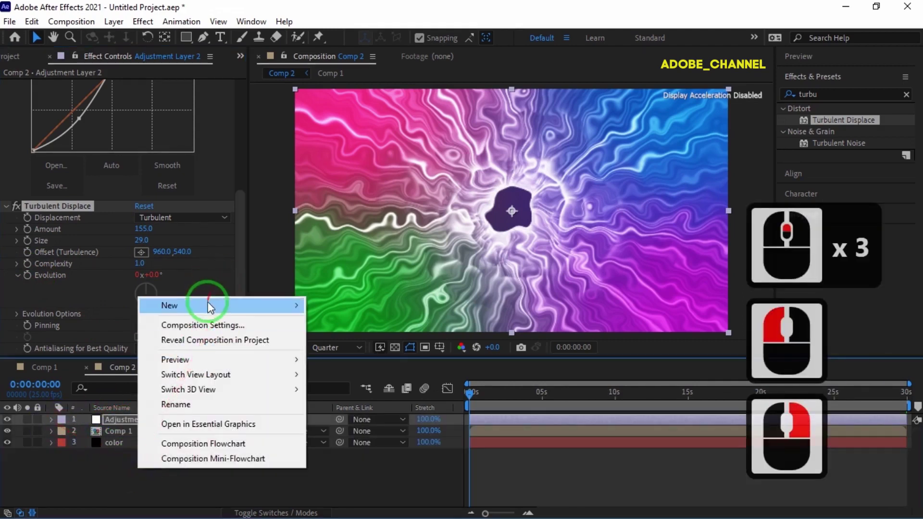
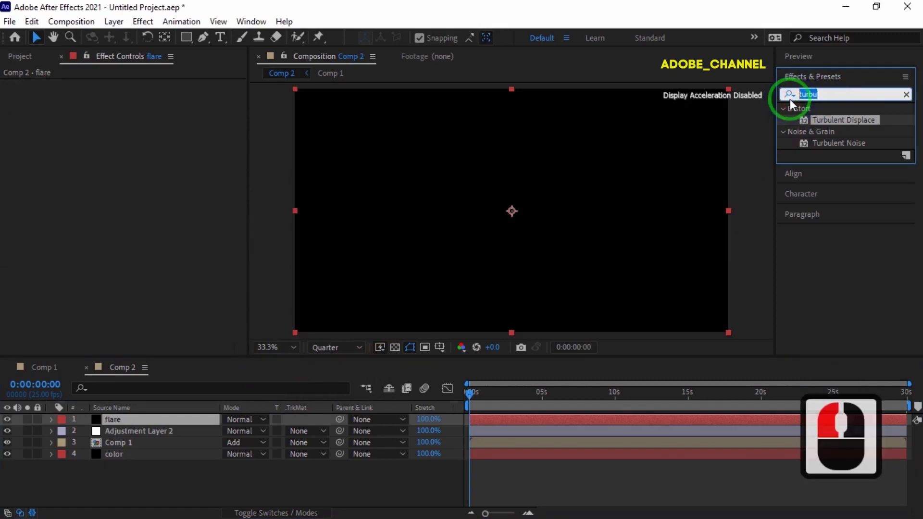
{"action": "type", "text": "flar"}
{"action": "double_click", "coordinate": [824, 172]}
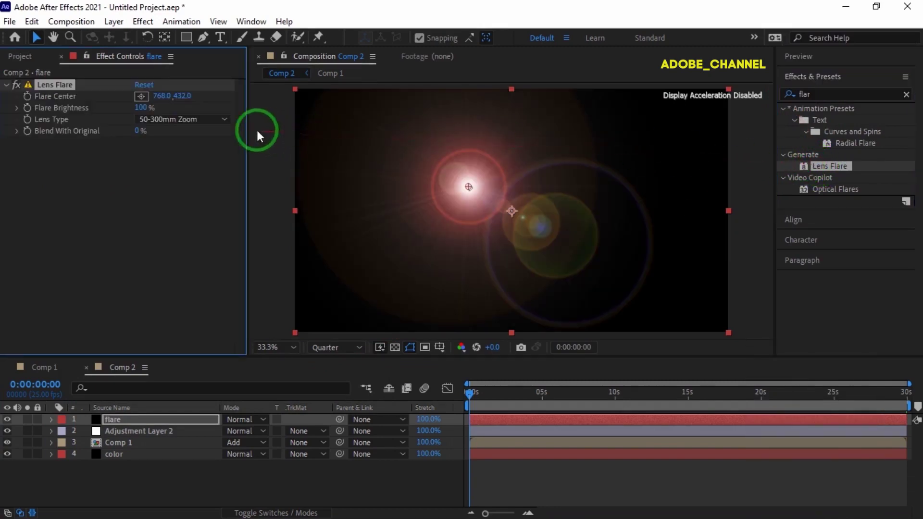
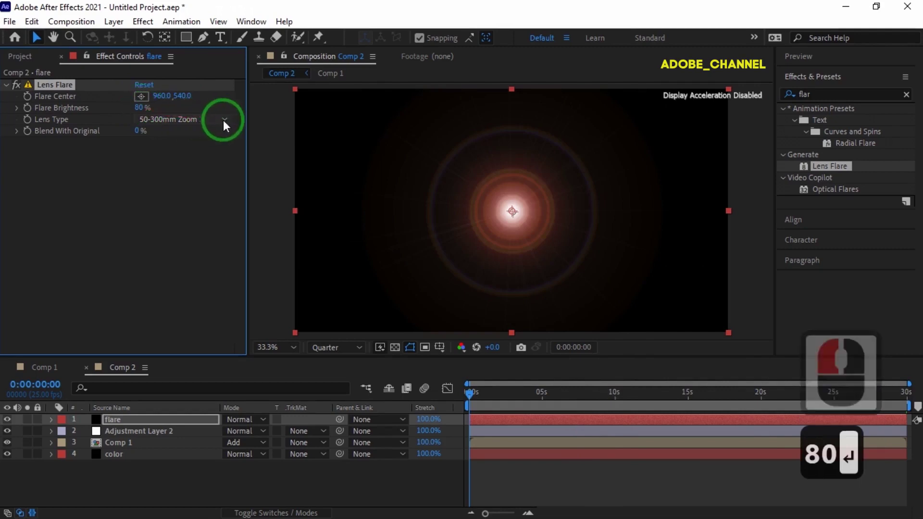
- Set the flare to a 35mm Prime lens with 20% Blend With Original
{"action": "left_click", "coordinate": [228, 126]}
{"action": "left_click", "coordinate": [204, 152]}
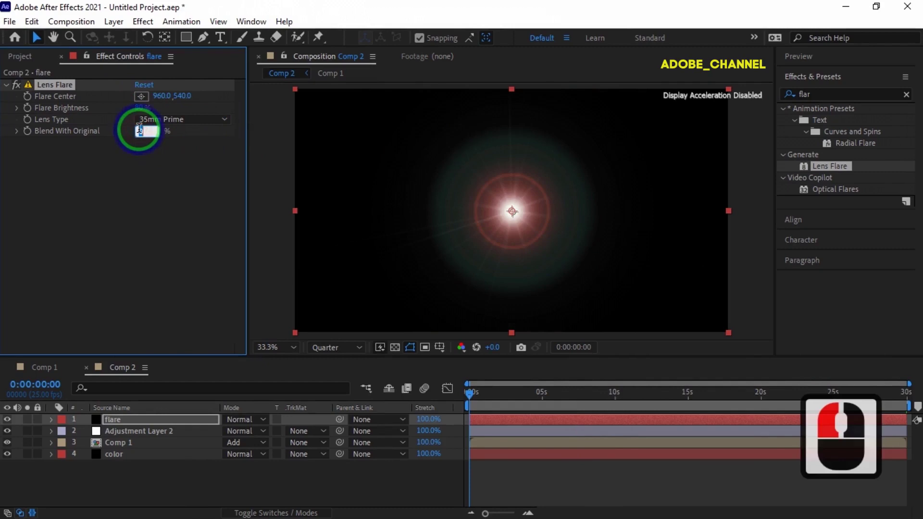
{"action": "type", "text": "20"}
{"action": "key", "text": "Return"}
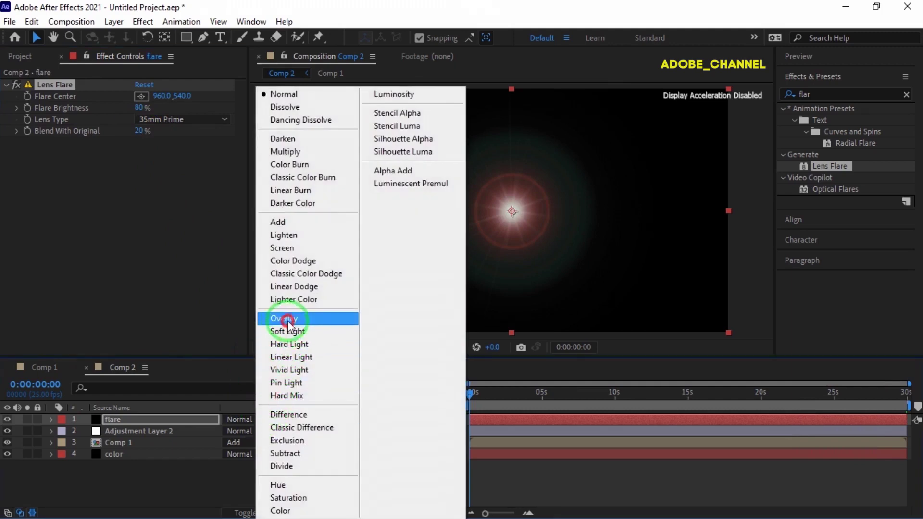
- Blend the flare layer in Overlay mode and preview the swirling tunnel animation
{"action": "left_click", "coordinate": [293, 327]}
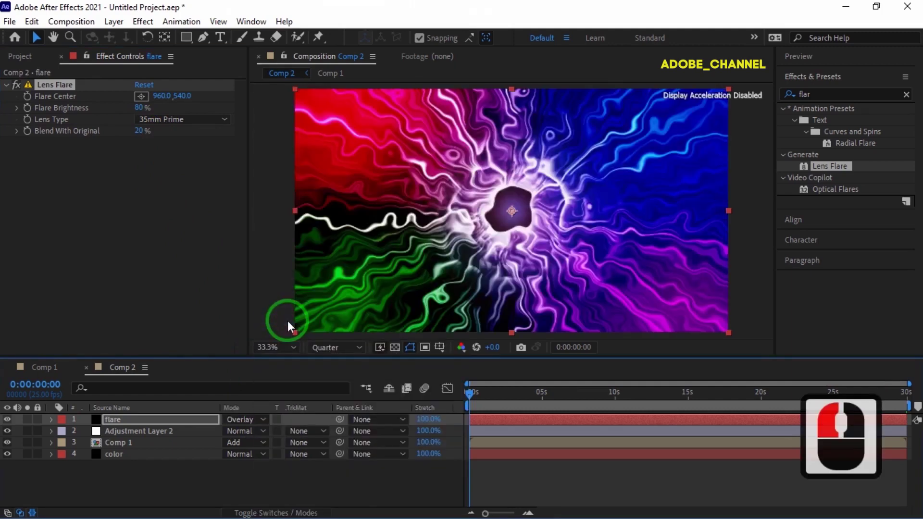
{"action": "left_click", "coordinate": [854, 61]}
{"action": "left_click", "coordinate": [849, 81]}
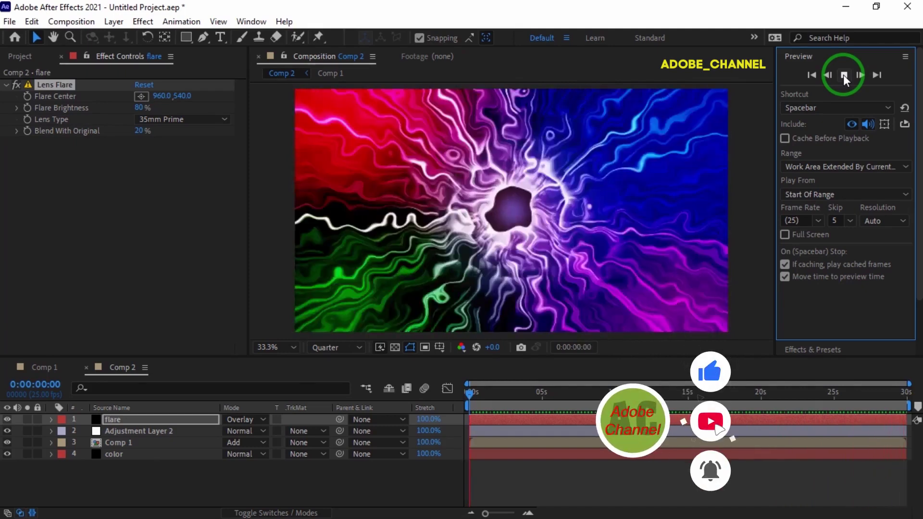
{"action": "left_click_drag", "start_coordinate": [848, 81], "coordinate": [266, 410]}
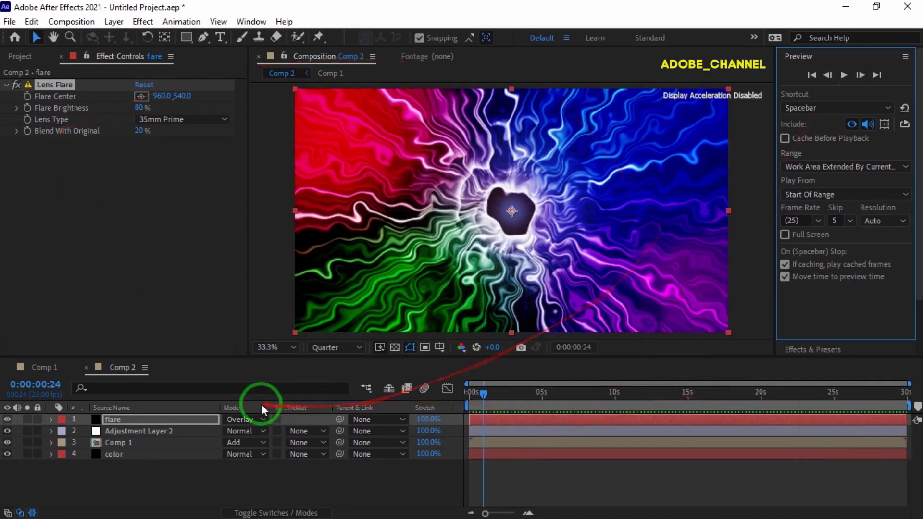